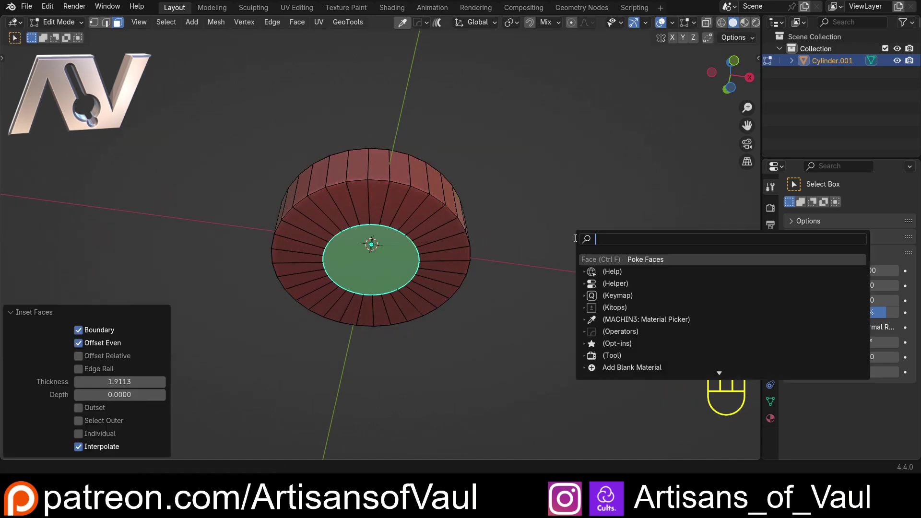
- Delete three quarters of the stepped cylinder in Edit Mode, leaving one quarter wedge at the origin
{"action": "key", "text": "F3"}
{"action": "key", "text": "Tab"}
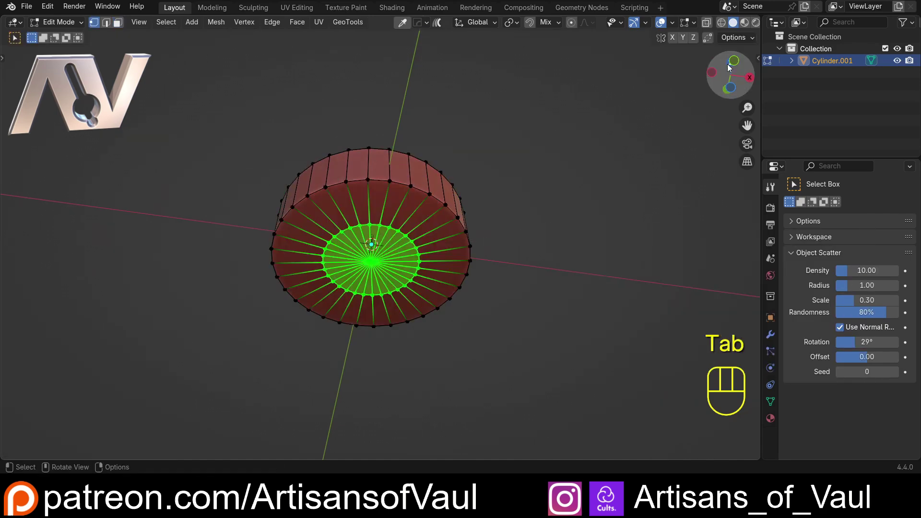
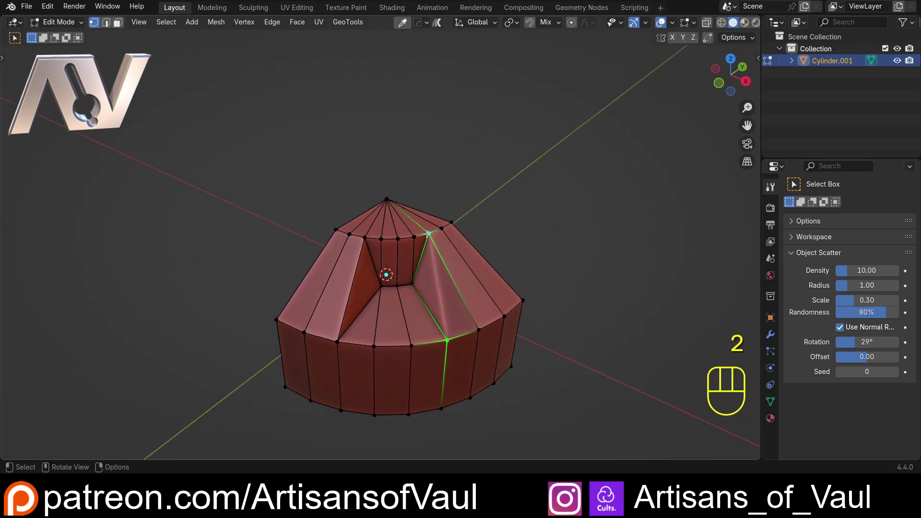
{"action": "left_click", "coordinate": [585, 202]}
{"action": "key", "text": "Tab"}
{"action": "left_click_drag", "start_coordinate": [416, 198], "coordinate": [494, 213]}
- Return to Object Mode and view the remaining wedge from the top
{"action": "middle_click", "coordinate": [465, 246]}
{"action": "left_click_drag", "start_coordinate": [457, 246], "coordinate": [471, 212]}
{"action": "left_click_drag", "start_coordinate": [468, 230], "coordinate": [478, 210]}
{"action": "left_click_drag", "start_coordinate": [469, 164], "coordinate": [432, 245]}
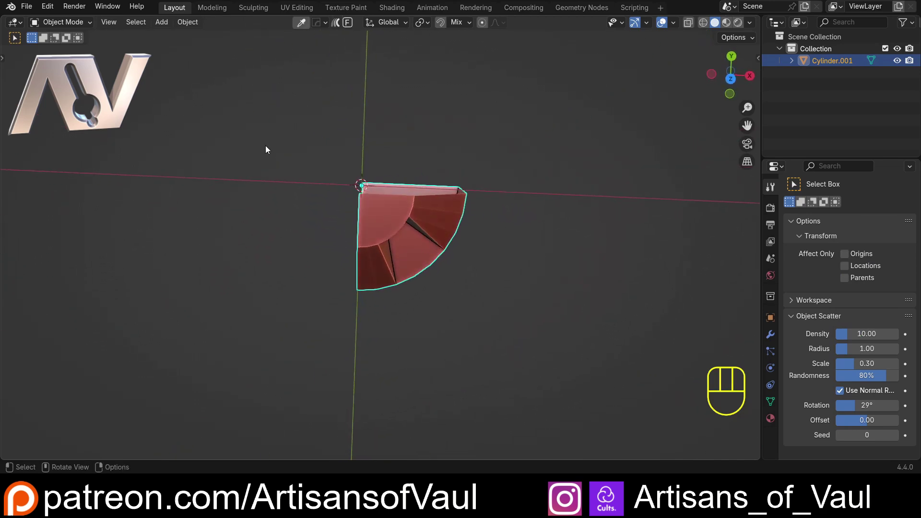
- Duplicate the quarter wedge along X and repeat to build a row of copies (Cylinder.001–.009)
{"action": "left_click", "coordinate": [735, 81]}
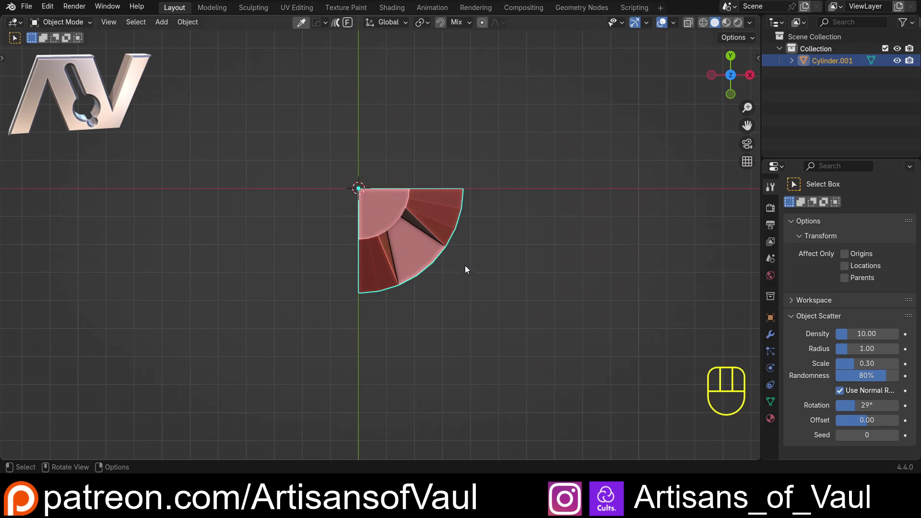
{"action": "middle_click", "coordinate": [508, 260]}
{"action": "key", "text": "shift+d"}
{"action": "key", "text": "x"}
{"action": "left_click", "coordinate": [556, 298]}
{"action": "key", "text": "shift+r"}
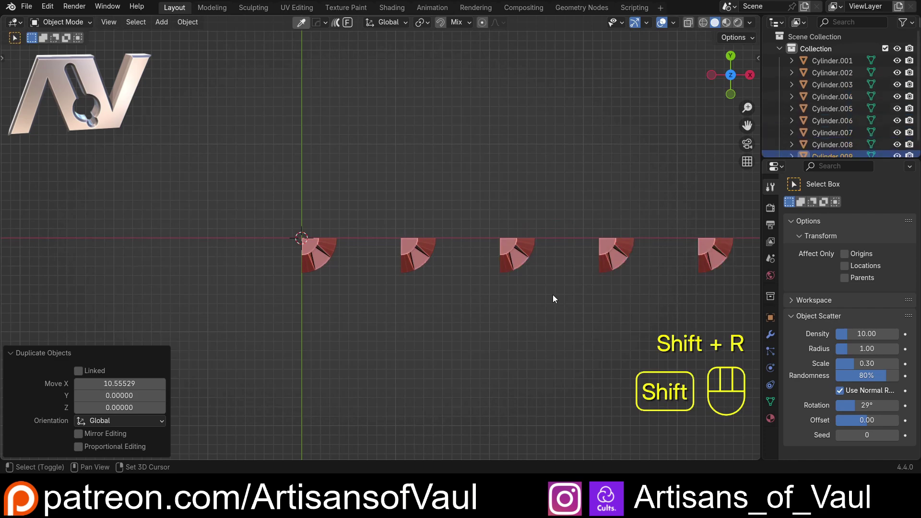
- Zoom out over the whole row, then select and zoom in on the first wedge
{"action": "left_click_drag", "start_coordinate": [222, 263], "coordinate": [288, 248]}
{"action": "left_click_drag", "start_coordinate": [415, 278], "coordinate": [441, 290]}
{"action": "left_click_drag", "start_coordinate": [427, 305], "coordinate": [446, 285]}
{"action": "middle_click", "coordinate": [433, 317]}
{"action": "left_click", "coordinate": [460, 275]}
{"action": "left_click_drag", "start_coordinate": [460, 275], "coordinate": [418, 260]}
{"action": "left_click_drag", "start_coordinate": [465, 266], "coordinate": [418, 251]}
{"action": "left_click_drag", "start_coordinate": [430, 222], "coordinate": [411, 256]}
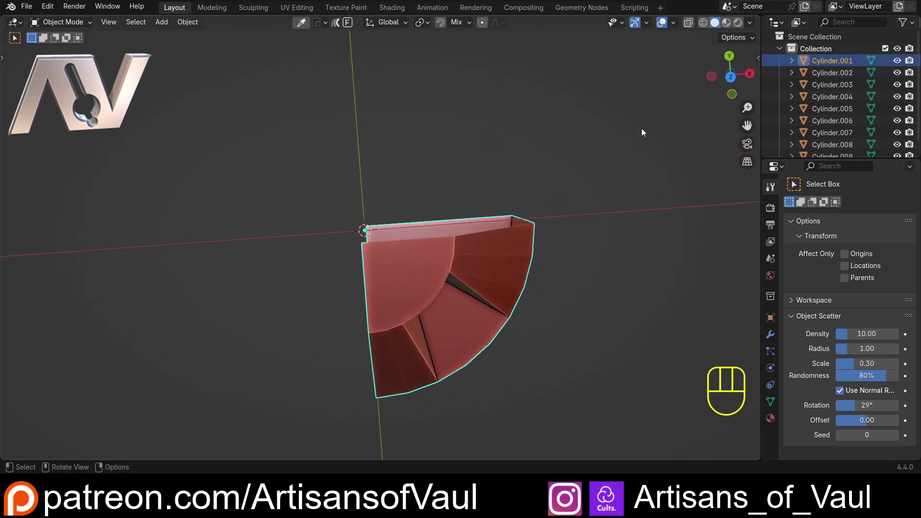
- Select Cylinder.001 and orbit around it to inspect the wedge
{"action": "left_click", "coordinate": [732, 82]}
{"action": "left_click_drag", "start_coordinate": [500, 225], "coordinate": [449, 197]}
{"action": "left_click_drag", "start_coordinate": [330, 340], "coordinate": [347, 294]}
{"action": "left_click_drag", "start_coordinate": [354, 244], "coordinate": [383, 228]}
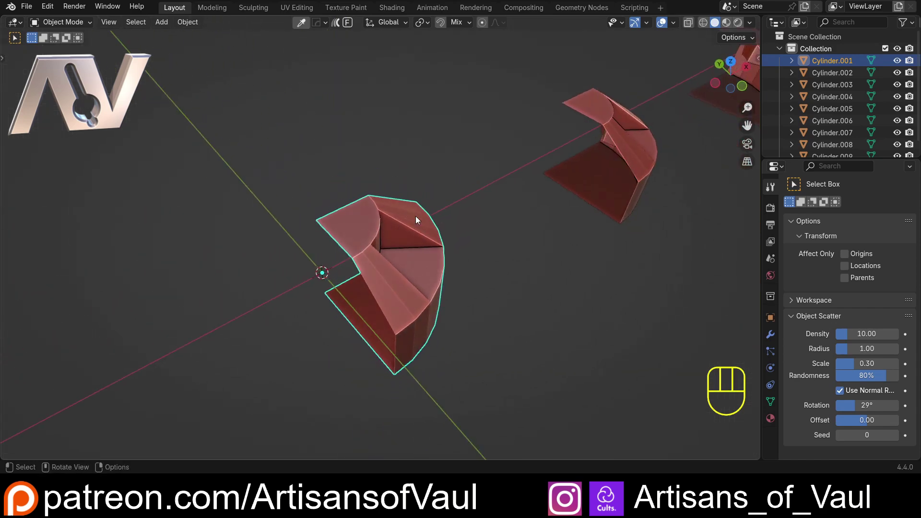
{"action": "left_click_drag", "start_coordinate": [430, 221], "coordinate": [377, 245]}
{"action": "left_click_drag", "start_coordinate": [430, 294], "coordinate": [460, 280]}
{"action": "left_click_drag", "start_coordinate": [460, 277], "coordinate": [473, 252]}
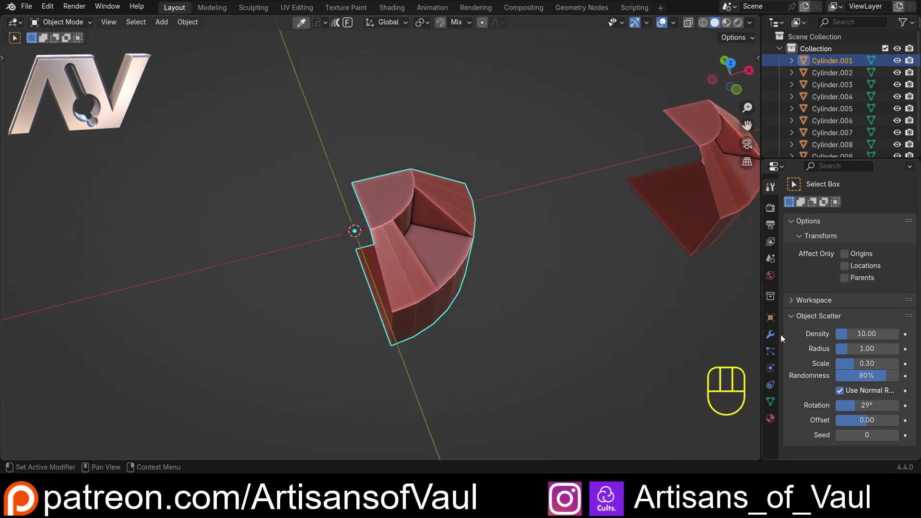
- Add a Mirror modifier to Cylinder.001 so the wedge becomes a half disc
{"action": "left_click", "coordinate": [774, 336]}
{"action": "left_click_drag", "start_coordinate": [820, 212], "coordinate": [756, 229]}
{"action": "key", "text": "r"}
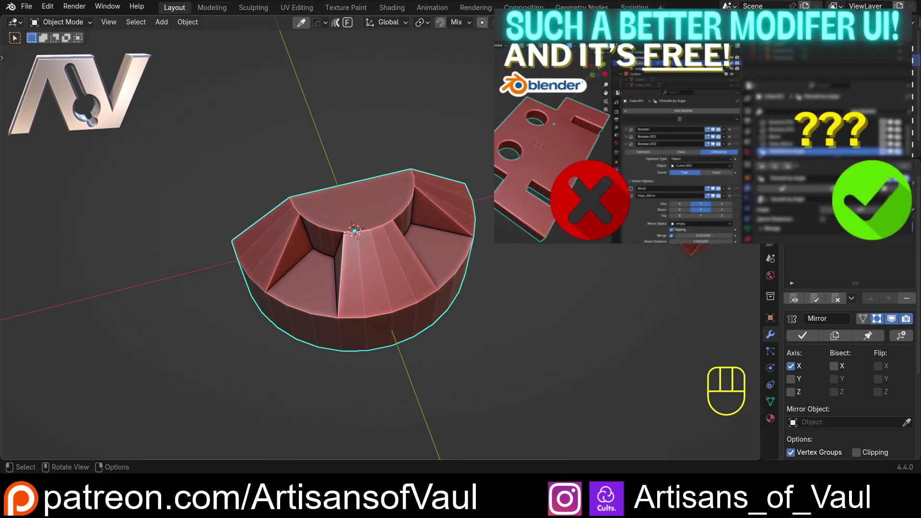
- Enable the Y axis on the Mirror modifier so Cylinder.001 becomes a full stepped disc
{"action": "left_click_drag", "start_coordinate": [413, 239], "coordinate": [415, 263]}
{"action": "left_click_drag", "start_coordinate": [426, 229], "coordinate": [383, 282]}
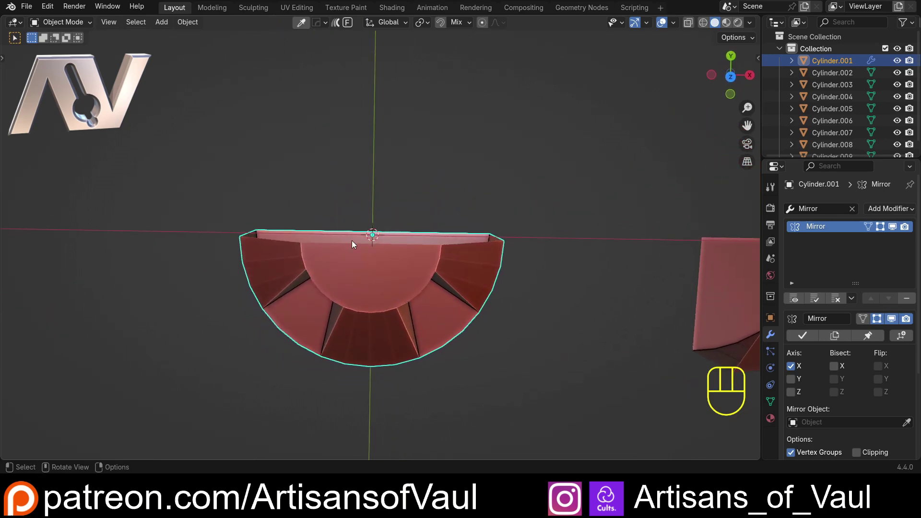
{"action": "middle_click", "coordinate": [385, 296]}
{"action": "left_click", "coordinate": [796, 380]}
{"action": "left_click_drag", "start_coordinate": [328, 288], "coordinate": [338, 227]}
{"action": "left_click_drag", "start_coordinate": [437, 254], "coordinate": [357, 233]}
{"action": "left_click_drag", "start_coordinate": [390, 213], "coordinate": [383, 256]}
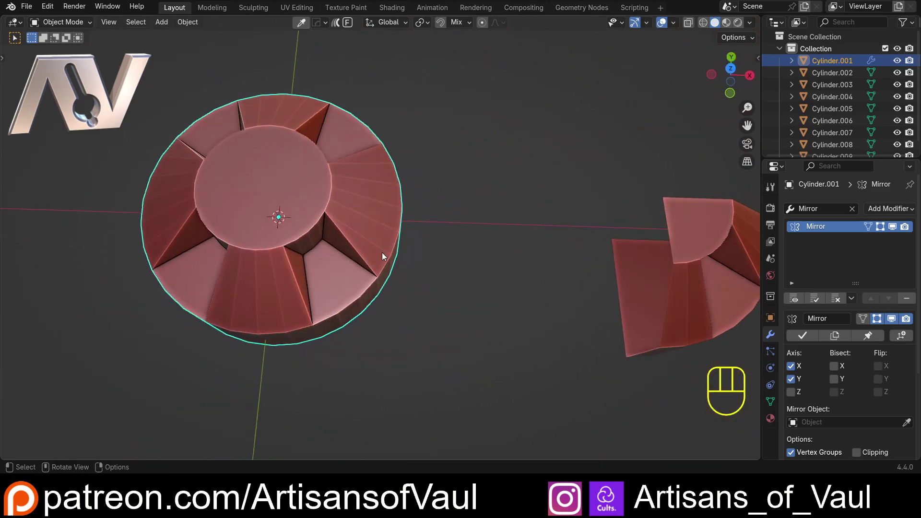
- Enter Edit Mode on the full disc and orbit to check the mirrored mesh
{"action": "left_click_drag", "start_coordinate": [386, 333], "coordinate": [383, 275]}
{"action": "left_click", "coordinate": [346, 240]}
{"action": "key", "text": "Tab"}
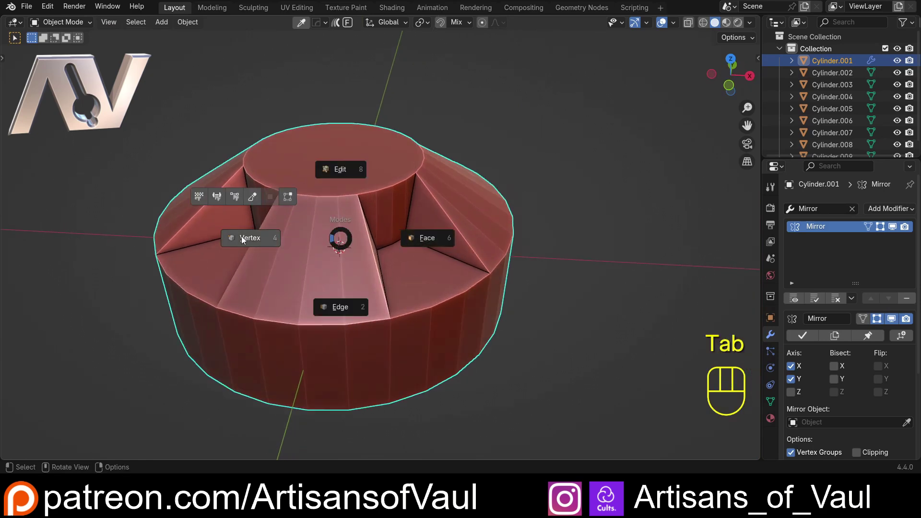
{"action": "left_click_drag", "start_coordinate": [409, 251], "coordinate": [357, 253]}
{"action": "left_click_drag", "start_coordinate": [349, 222], "coordinate": [445, 252]}
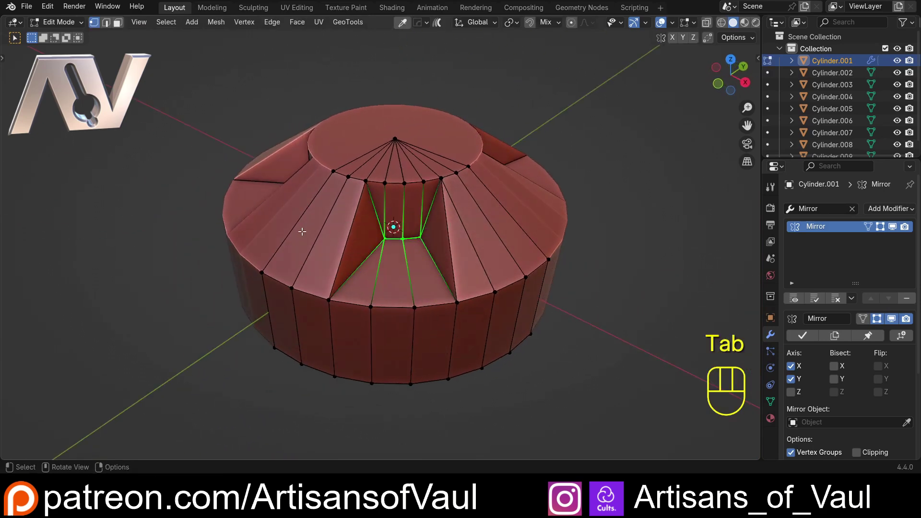
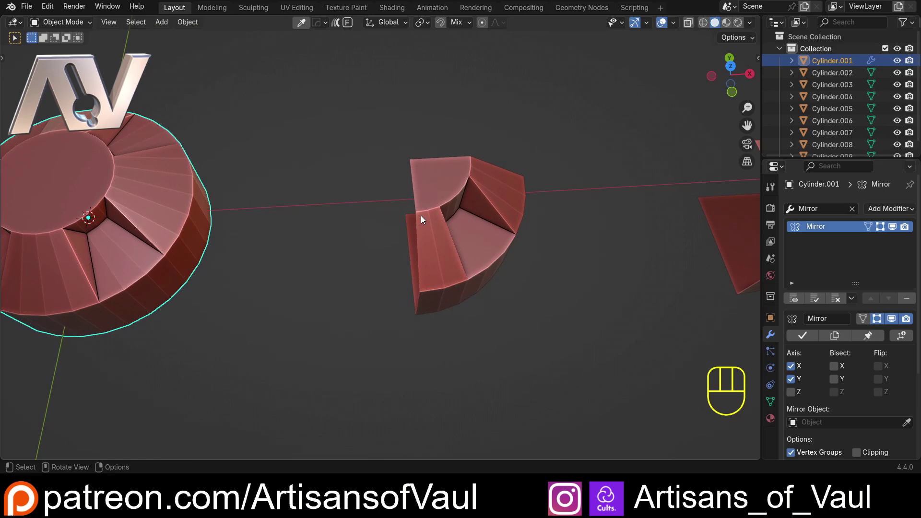
- Select Cylinder.002 and use the HardOps Mirror Gizmo (Alt+X) to mirror it across X
{"action": "left_click", "coordinate": [431, 202]}
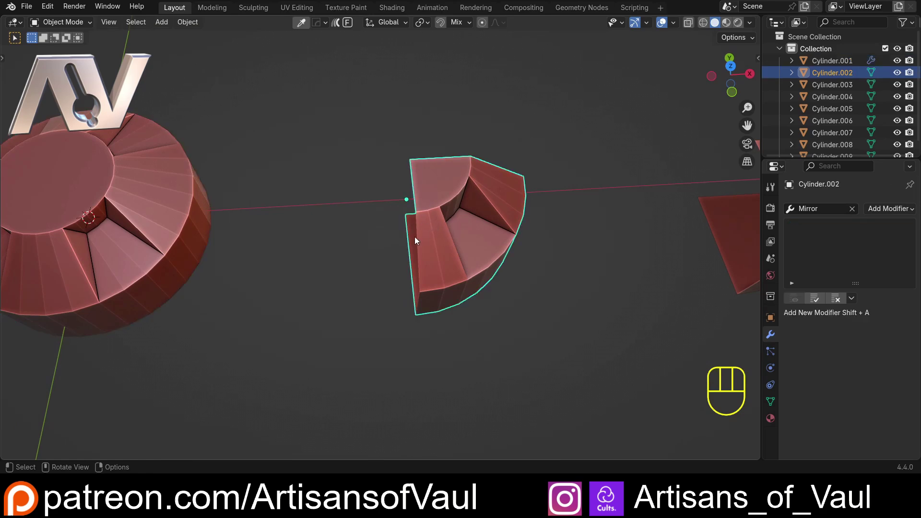
{"action": "left_click_drag", "start_coordinate": [416, 242], "coordinate": [359, 292]}
{"action": "left_click_drag", "start_coordinate": [364, 289], "coordinate": [377, 280]}
{"action": "left_click_drag", "start_coordinate": [378, 275], "coordinate": [403, 246]}
{"action": "left_click_drag", "start_coordinate": [405, 246], "coordinate": [394, 252]}
{"action": "key", "text": "alt+x"}
{"action": "left_click_drag", "start_coordinate": [352, 225], "coordinate": [347, 227]}
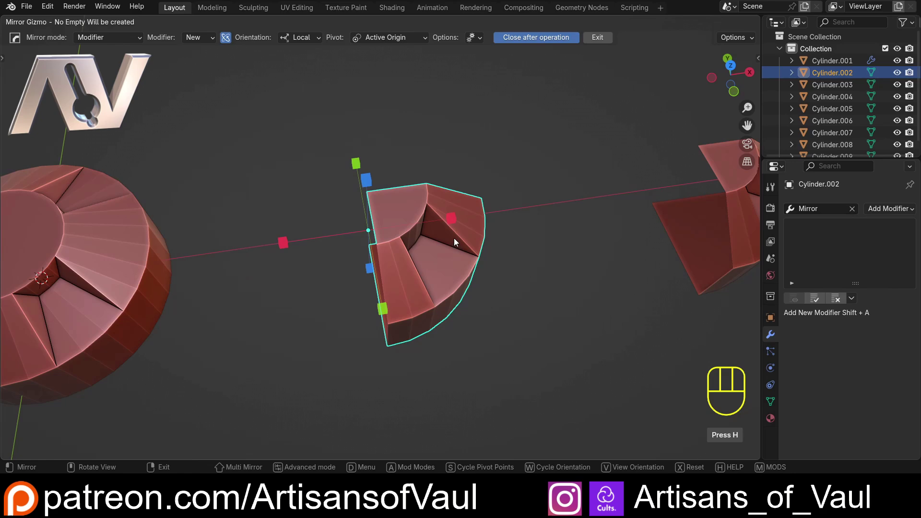
{"action": "left_click", "coordinate": [457, 220]}
{"action": "left_click_drag", "start_coordinate": [403, 253], "coordinate": [474, 249]}
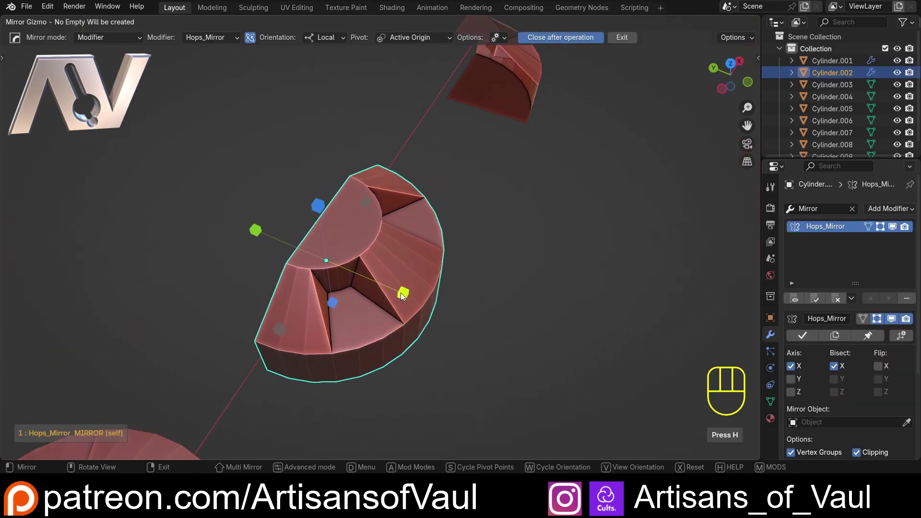
- Mirror Cylinder.002 across Y as well to close the full disc, then select Cylinder.003
{"action": "left_click", "coordinate": [407, 296]}
{"action": "left_click", "coordinate": [481, 226]}
{"action": "left_click", "coordinate": [344, 227]}
{"action": "left_click_drag", "start_coordinate": [470, 255], "coordinate": [451, 257]}
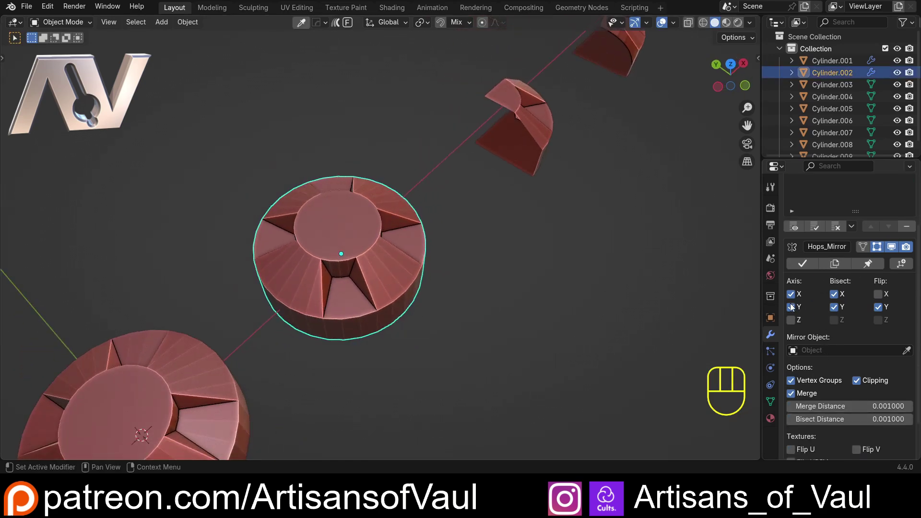
{"action": "left_click_drag", "start_coordinate": [568, 219], "coordinate": [516, 300]}
{"action": "left_click_drag", "start_coordinate": [523, 288], "coordinate": [454, 286]}
{"action": "left_click_drag", "start_coordinate": [527, 282], "coordinate": [432, 149]}
{"action": "left_click_drag", "start_coordinate": [354, 197], "coordinate": [361, 212]}
{"action": "left_click", "coordinate": [459, 199]}
- Run MACHIN3 Mirror across Cursor on Cylinder.003 for X and Y, then undo the attempt
{"action": "left_click_drag", "start_coordinate": [411, 229], "coordinate": [372, 244]}
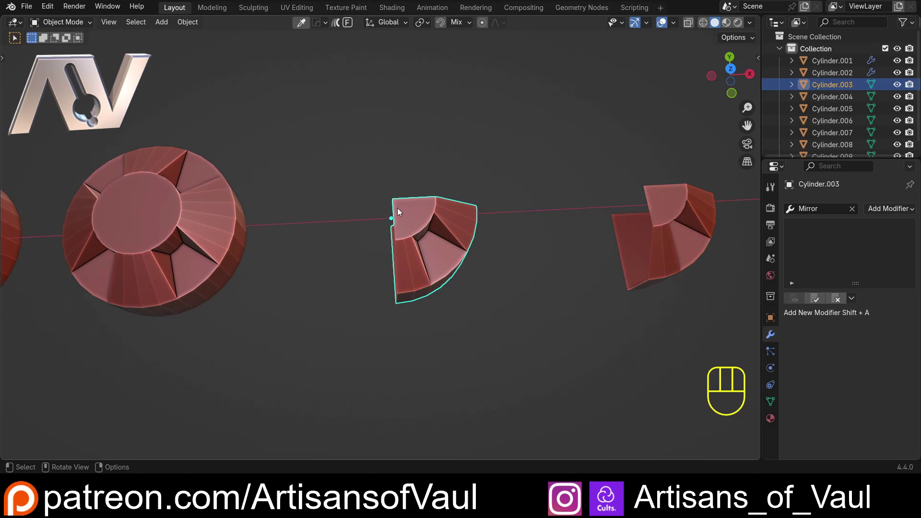
{"action": "key", "text": "shift+alt+x"}
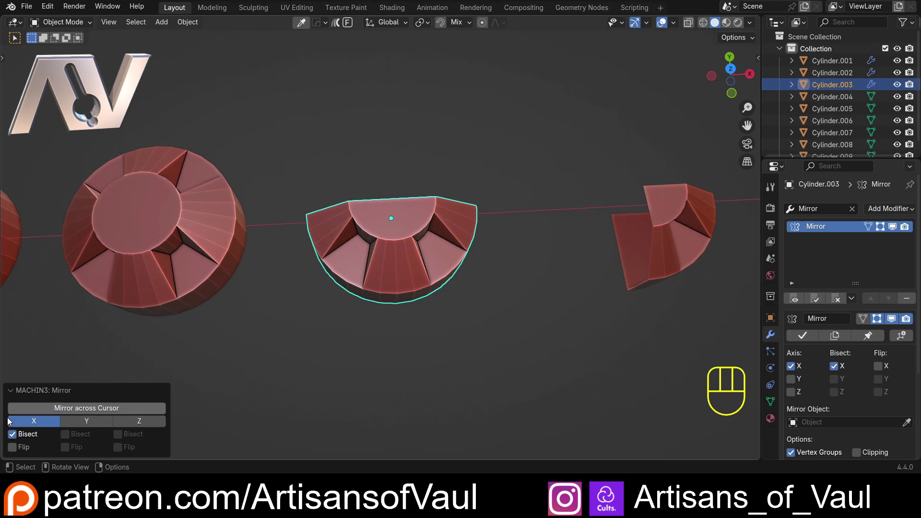
{"action": "left_click", "coordinate": [12, 396]}
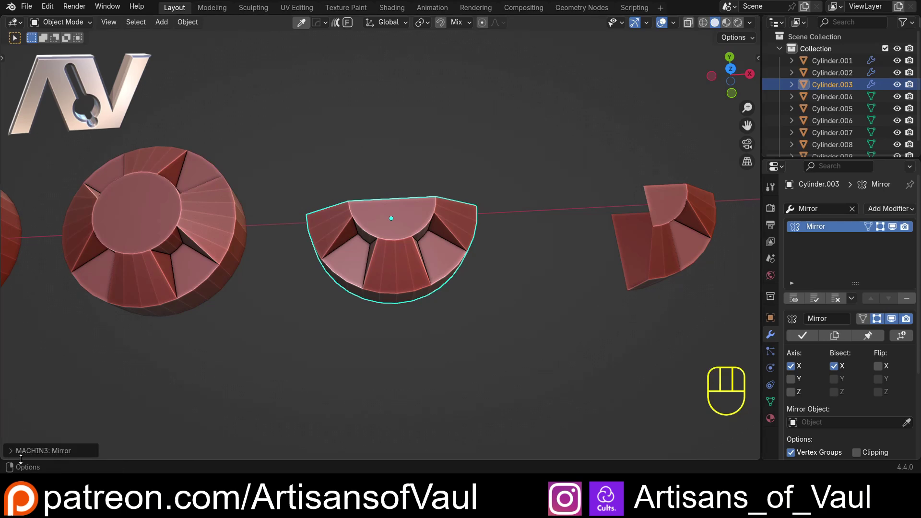
{"action": "left_click", "coordinate": [13, 454]}
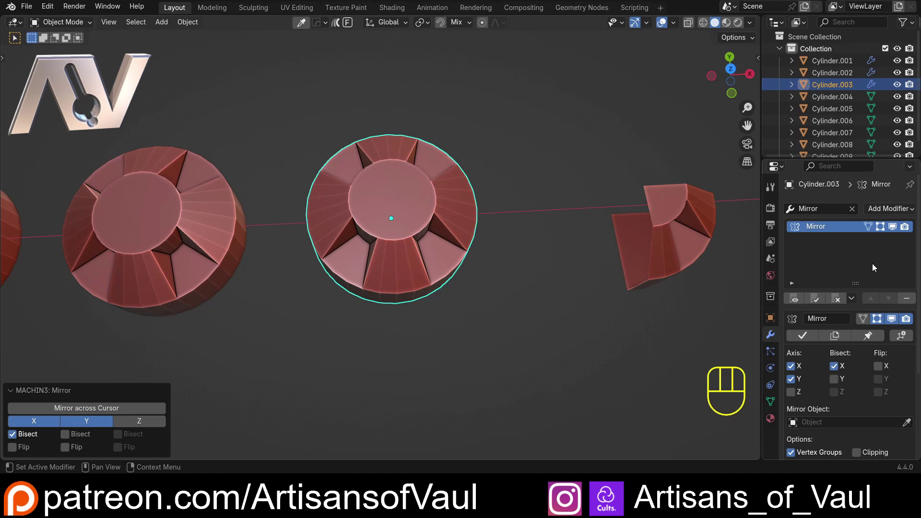
{"action": "key", "text": "ctrl+z"}
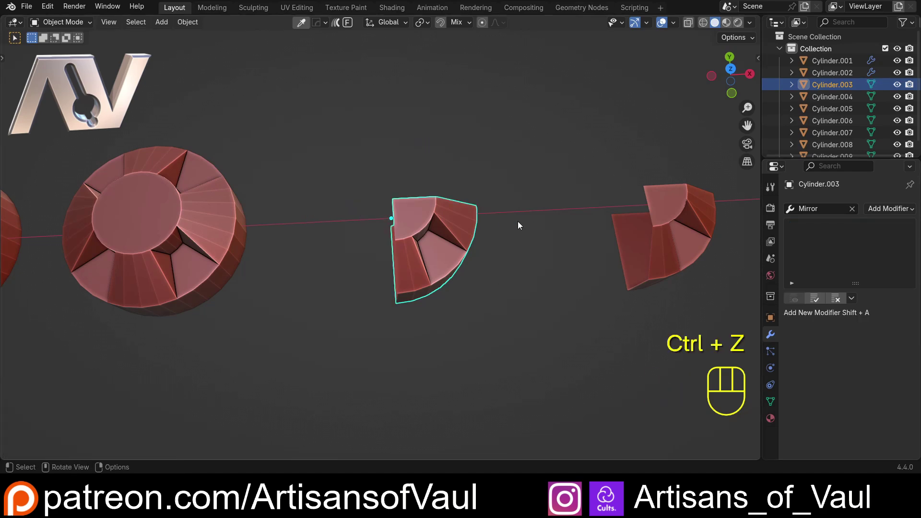
- Redo the MACHIN3 mirror so Cylinder.003 carries two Mirror modifiers forming a full disc
{"action": "key", "text": "shift+alt+x"}
{"action": "left_click_drag", "start_coordinate": [454, 255], "coordinate": [589, 261]}
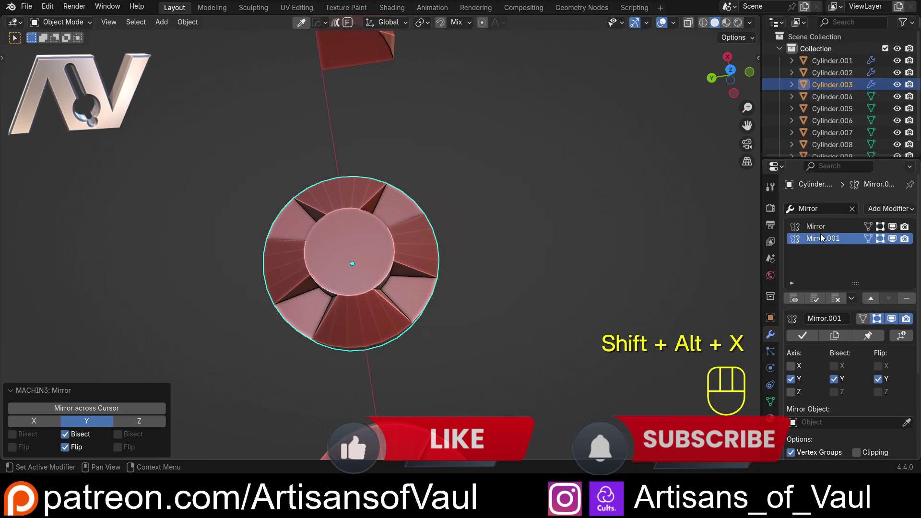
{"action": "left_click", "coordinate": [820, 230]}
{"action": "left_click_drag", "start_coordinate": [434, 248], "coordinate": [296, 221]}
{"action": "left_click_drag", "start_coordinate": [433, 227], "coordinate": [350, 227]}
- Orbit to view the row of discs and select Cylinder.001 again
{"action": "left_click_drag", "start_coordinate": [199, 281], "coordinate": [289, 264]}
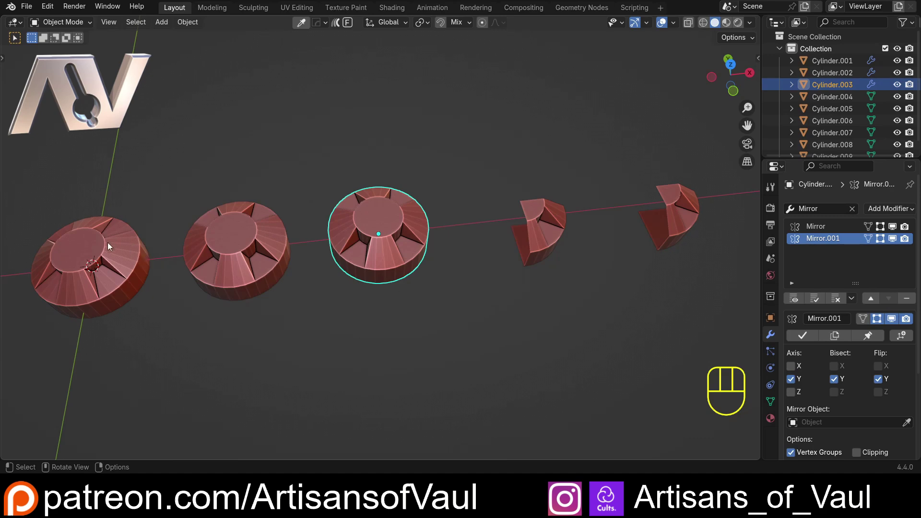
{"action": "left_click", "coordinate": [96, 253]}
{"action": "left_click_drag", "start_coordinate": [381, 217], "coordinate": [298, 242]}
{"action": "left_click_drag", "start_coordinate": [355, 216], "coordinate": [343, 247]}
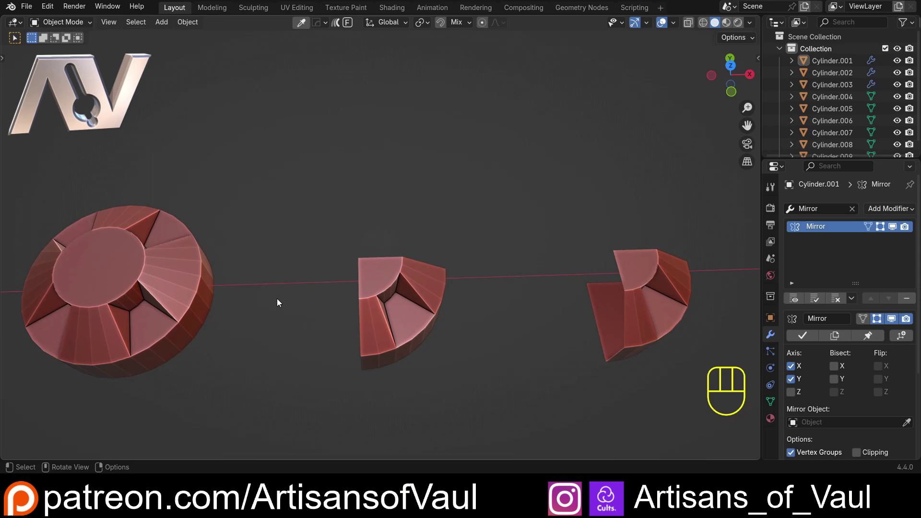
- Navigate along the row and select the Cylinder.004 wedge
{"action": "left_click_drag", "start_coordinate": [284, 264], "coordinate": [250, 224]}
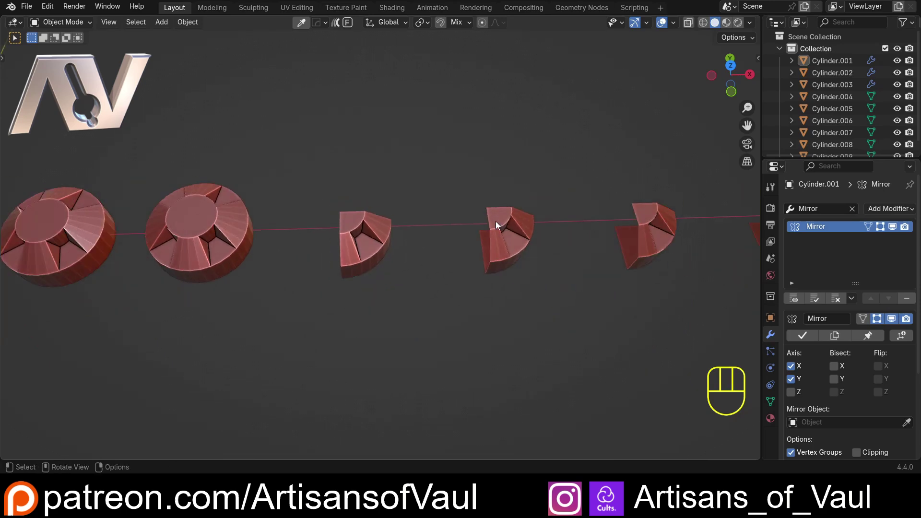
{"action": "left_click_drag", "start_coordinate": [376, 182], "coordinate": [373, 241]}
{"action": "left_click_drag", "start_coordinate": [326, 233], "coordinate": [335, 198]}
{"action": "left_click_drag", "start_coordinate": [281, 215], "coordinate": [336, 251]}
{"action": "left_click_drag", "start_coordinate": [330, 249], "coordinate": [341, 257]}
{"action": "left_click", "coordinate": [341, 209]}
{"action": "left_click_drag", "start_coordinate": [322, 207], "coordinate": [400, 221]}
{"action": "left_click_drag", "start_coordinate": [388, 229], "coordinate": [327, 171]}
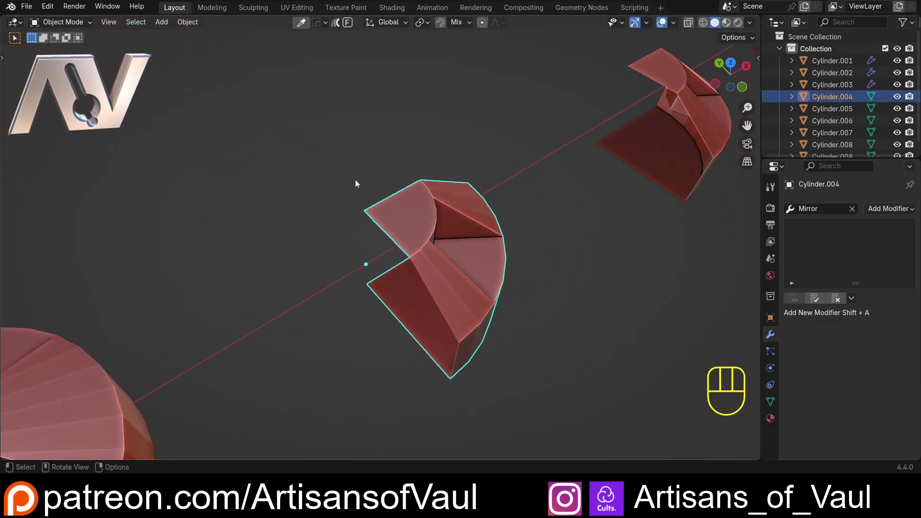
- Duplicate Cylinder.004 rotated 90 degrees about Z and repeat twice to close a four-piece disc
{"action": "key", "text": "shift+d"}
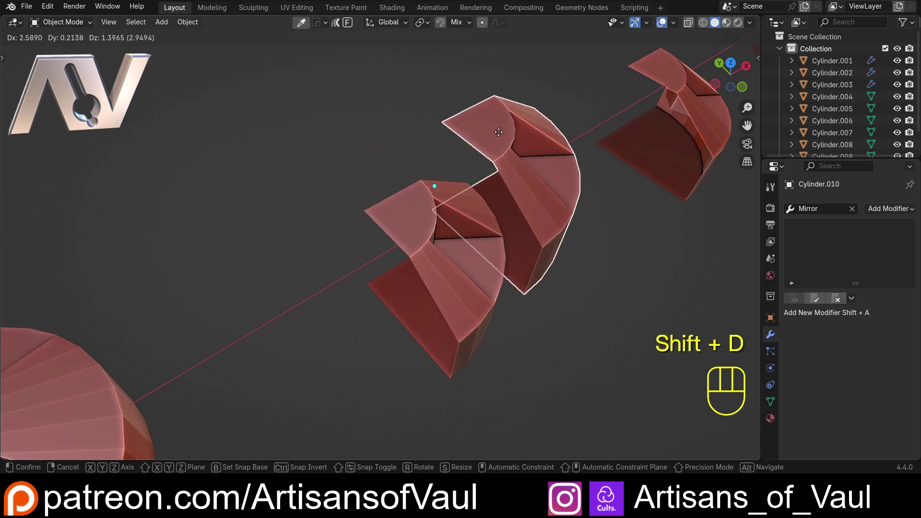
{"action": "key", "text": "r"}
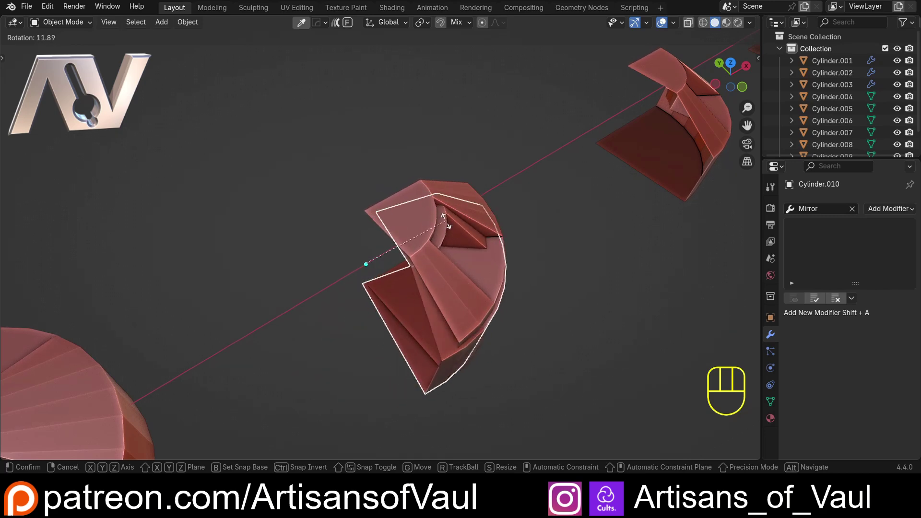
{"action": "key", "text": "z"}
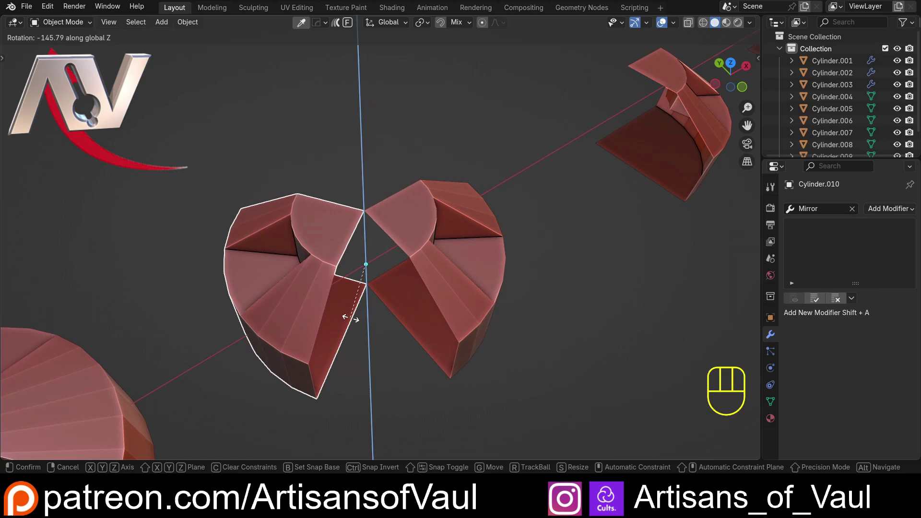
{"action": "key", "text": "KP_9"}
{"action": "key", "text": "KP_0"}
{"action": "key", "text": "Return"}
{"action": "key", "text": "shift+r"}
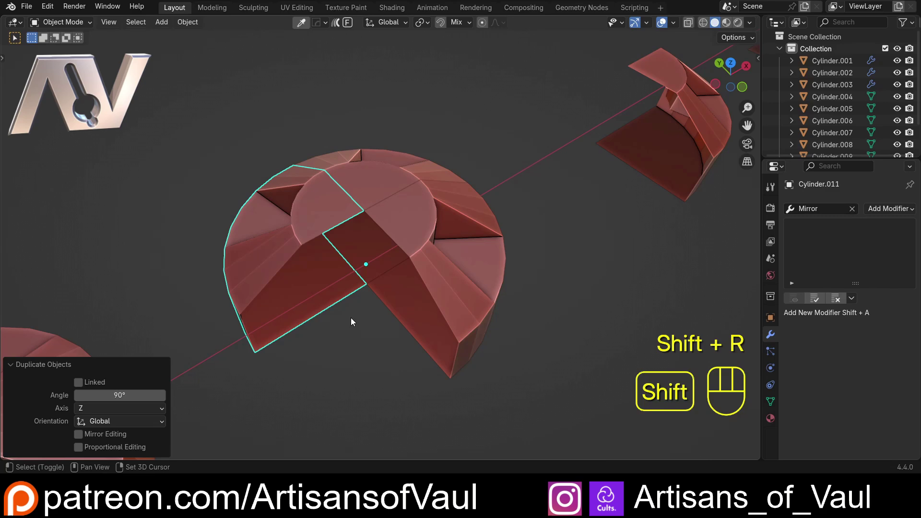
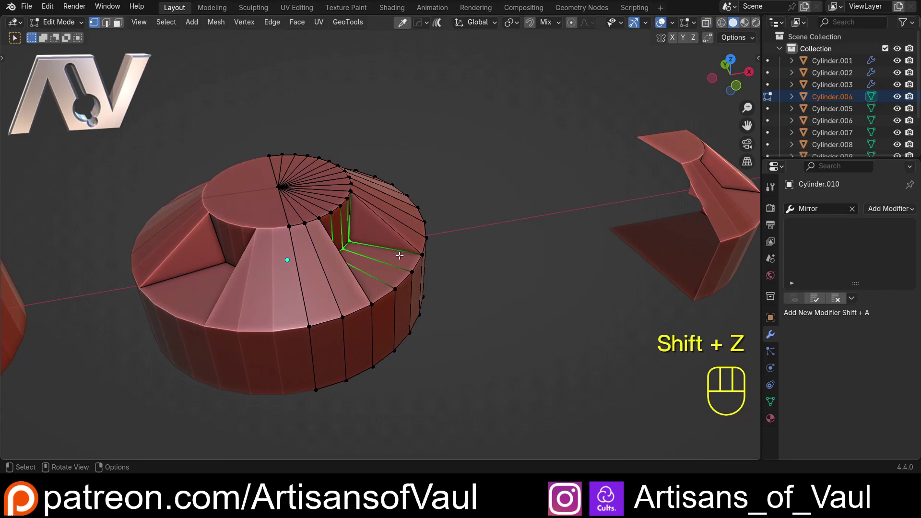
- In Edit Mode raise selected inner step edges along Z, then leave Edit Mode
{"action": "key", "text": "g"}
{"action": "key", "text": "z"}
{"action": "left_click", "coordinate": [400, 230]}
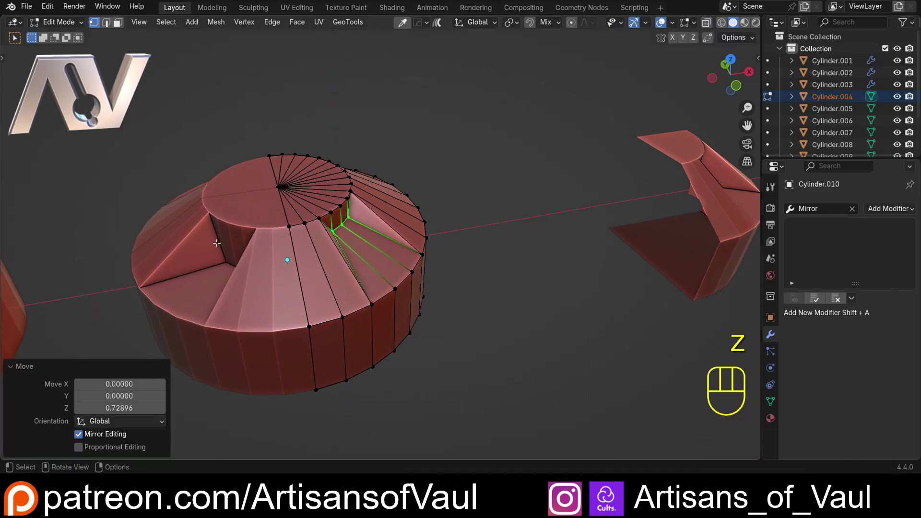
{"action": "left_click_drag", "start_coordinate": [295, 235], "coordinate": [236, 240]}
{"action": "left_click_drag", "start_coordinate": [370, 255], "coordinate": [269, 246]}
{"action": "left_click_drag", "start_coordinate": [303, 236], "coordinate": [327, 238]}
{"action": "key", "text": "Tab"}
- Bring the next wedge, Cylinder.005, into view and select it
{"action": "middle_click", "coordinate": [500, 193]}
{"action": "left_click", "coordinate": [551, 208]}
{"action": "middle_click", "coordinate": [490, 228]}
{"action": "left_click_drag", "start_coordinate": [486, 241], "coordinate": [400, 240]}
{"action": "middle_click", "coordinate": [385, 240]}
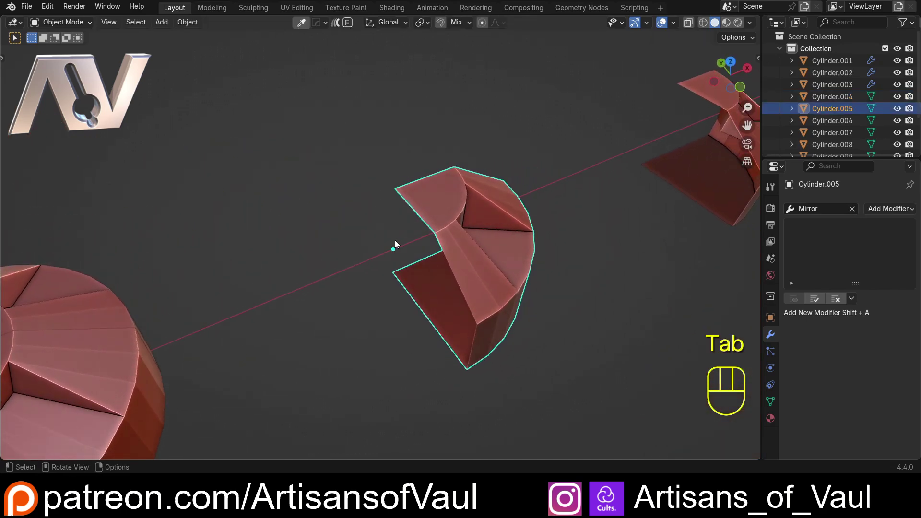
- Linked-duplicate Cylinder.005 rotated 90 degrees about Z and repeat until four quarters form a disc
{"action": "key", "text": "alt+d"}
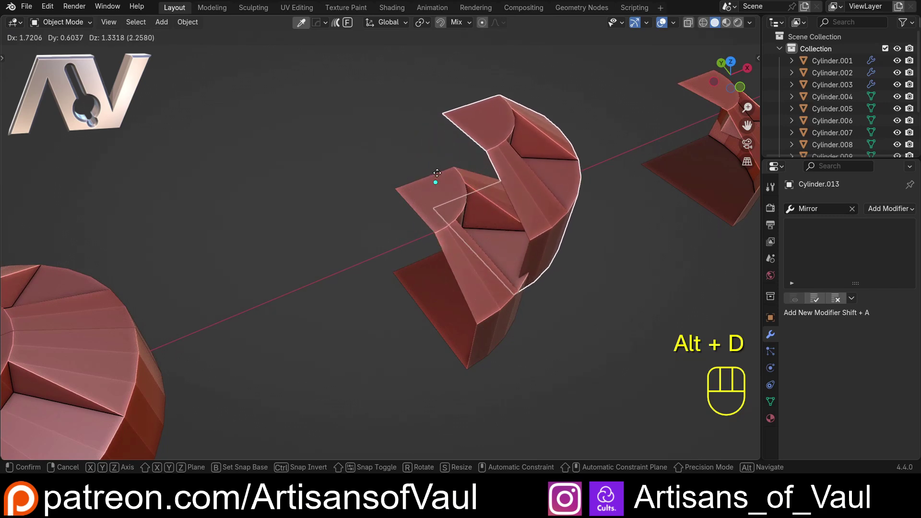
{"action": "key", "text": "r"}
{"action": "key", "text": "z"}
{"action": "key", "text": "KP_9"}
{"action": "key", "text": "KP_0"}
{"action": "key", "text": "Return"}
{"action": "key", "text": "shift+r"}
{"action": "left_click", "coordinate": [247, 125]}
{"action": "left_click_drag", "start_coordinate": [376, 226], "coordinate": [336, 215]}
{"action": "left_click", "coordinate": [497, 253]}
{"action": "left_click_drag", "start_coordinate": [422, 250], "coordinate": [365, 237]}
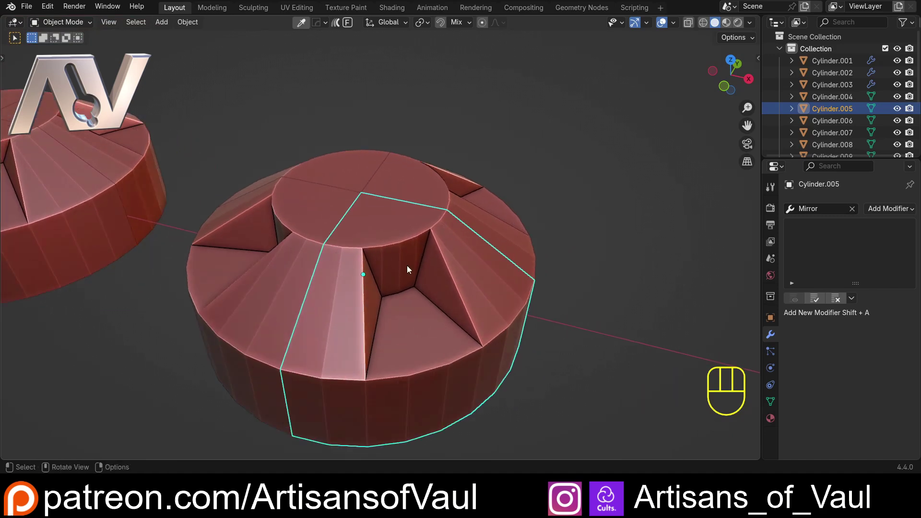
- In Edit Mode raise selected inner edges of Cylinder.005 along Z, then leave Edit Mode
{"action": "key", "text": "Tab"}
{"action": "left_click_drag", "start_coordinate": [384, 276], "coordinate": [426, 304]}
{"action": "left_click_drag", "start_coordinate": [430, 304], "coordinate": [459, 293]}
{"action": "key", "text": "g"}
{"action": "key", "text": "z"}
{"action": "left_click", "coordinate": [460, 268]}
{"action": "left_click_drag", "start_coordinate": [348, 253], "coordinate": [347, 260]}
{"action": "key", "text": "Tab"}
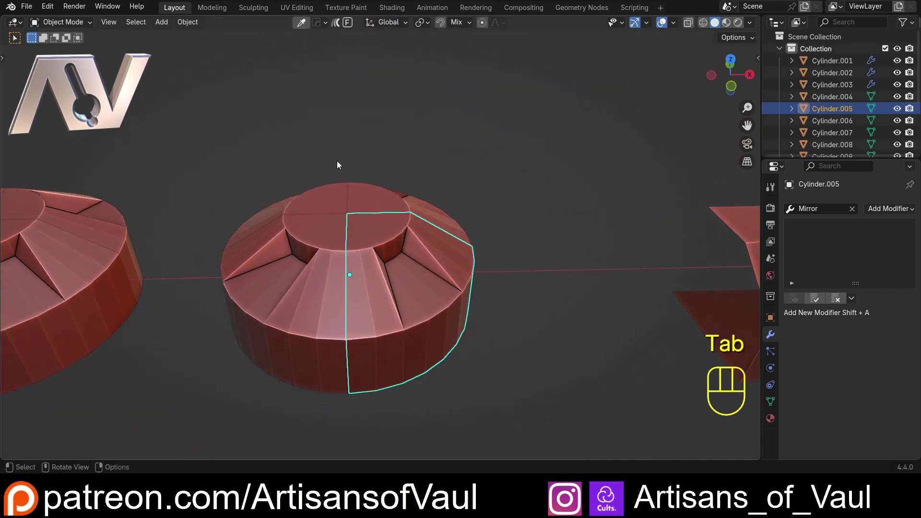
- Orbit around the finished disc and switch to a top-down view of the discs
{"action": "left_click_drag", "start_coordinate": [336, 173], "coordinate": [326, 247]}
{"action": "left_click", "coordinate": [394, 213]}
{"action": "left_click_drag", "start_coordinate": [358, 207], "coordinate": [354, 216]}
{"action": "left_click", "coordinate": [340, 253]}
{"action": "left_click", "coordinate": [401, 248]}
{"action": "left_click", "coordinate": [279, 146]}
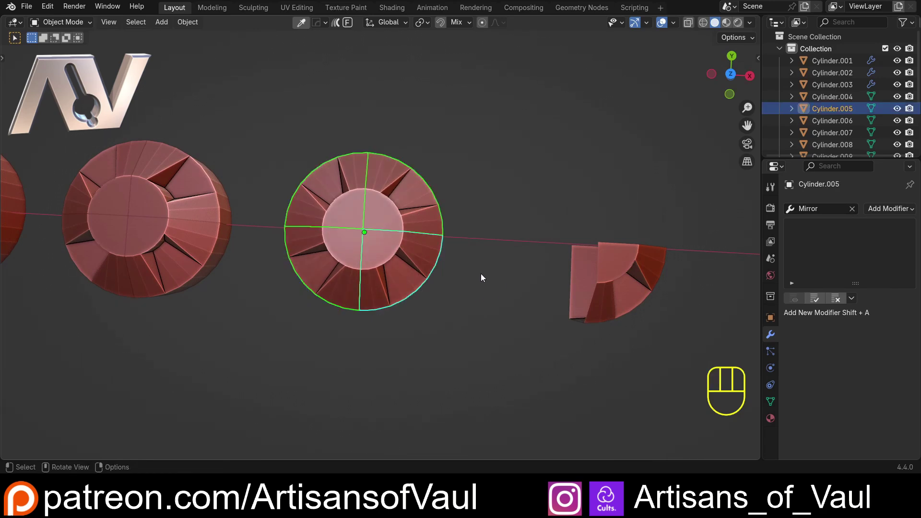
- Pan along the row of pieces and select the Cylinder.006 wedge
{"action": "left_click_drag", "start_coordinate": [483, 279], "coordinate": [347, 256]}
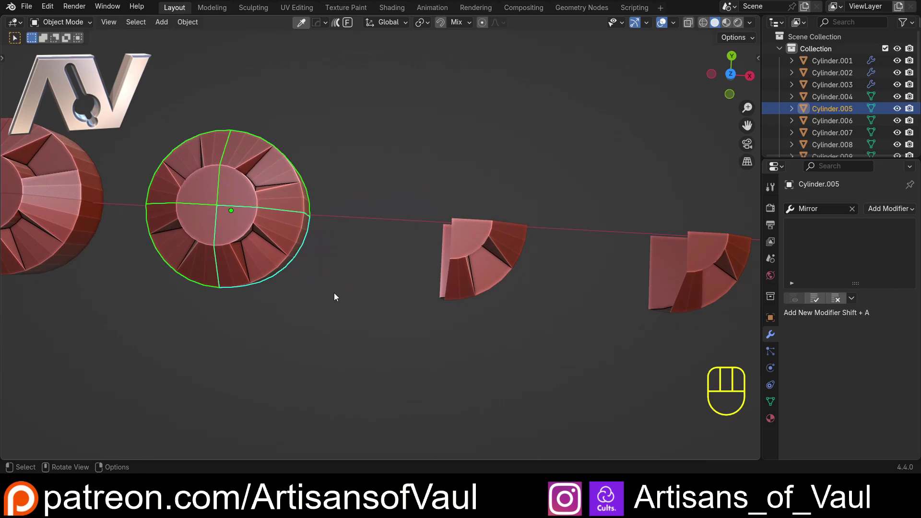
{"action": "left_click_drag", "start_coordinate": [467, 306], "coordinate": [281, 287]}
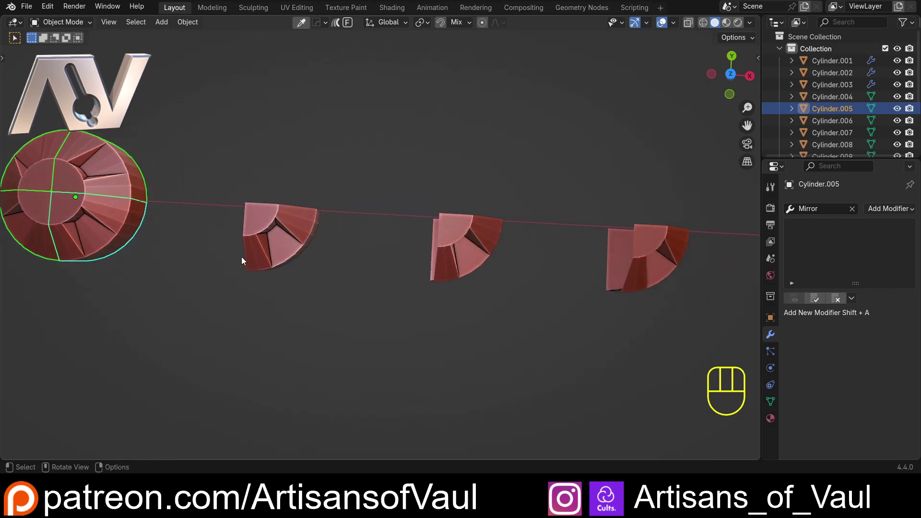
{"action": "left_click_drag", "start_coordinate": [343, 296], "coordinate": [375, 272]}
{"action": "left_click_drag", "start_coordinate": [341, 258], "coordinate": [390, 355]}
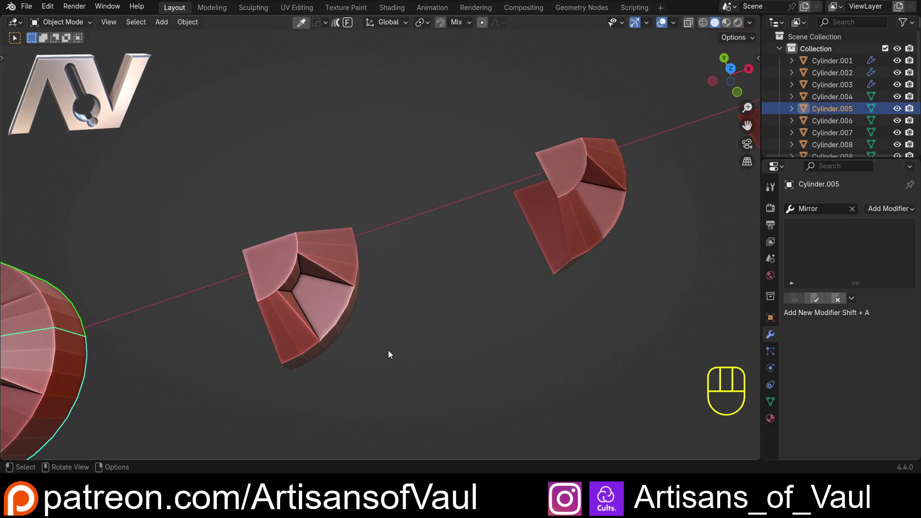
{"action": "left_click_drag", "start_coordinate": [368, 307], "coordinate": [448, 294]}
{"action": "left_click_drag", "start_coordinate": [314, 293], "coordinate": [329, 272]}
{"action": "left_click", "coordinate": [375, 224]}
{"action": "left_click_drag", "start_coordinate": [386, 270], "coordinate": [350, 308]}
- Snap the 3D cursor to Cylinder.006's corner and add a Plain Axes empty there
{"action": "left_click_drag", "start_coordinate": [372, 171], "coordinate": [308, 97]}
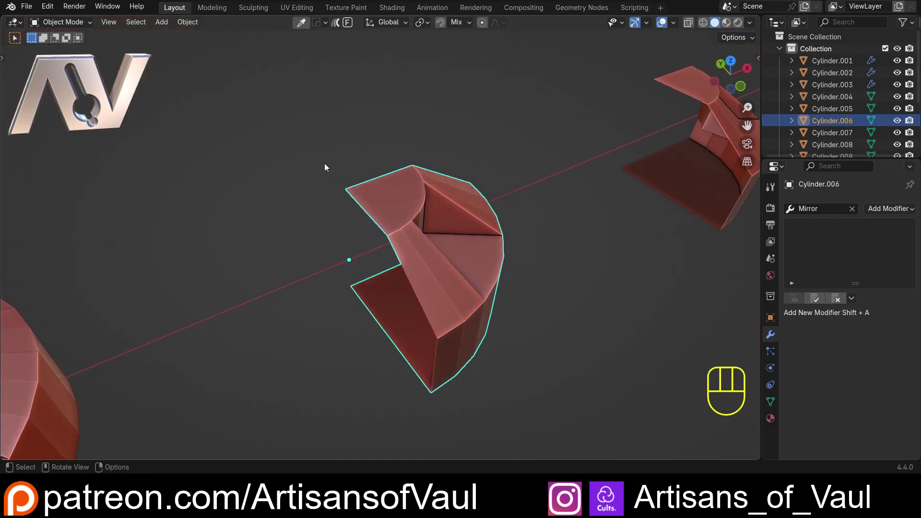
{"action": "key", "text": "shift+s"}
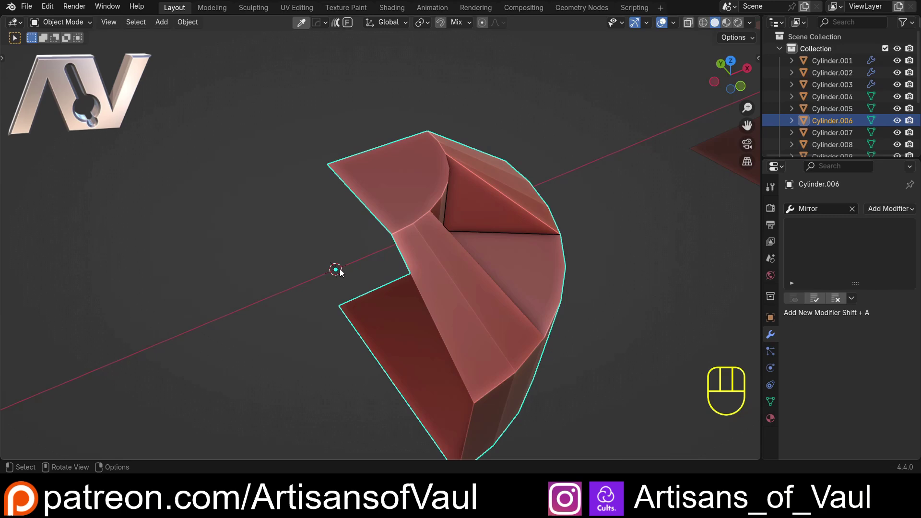
{"action": "left_click_drag", "start_coordinate": [353, 271], "coordinate": [362, 264]}
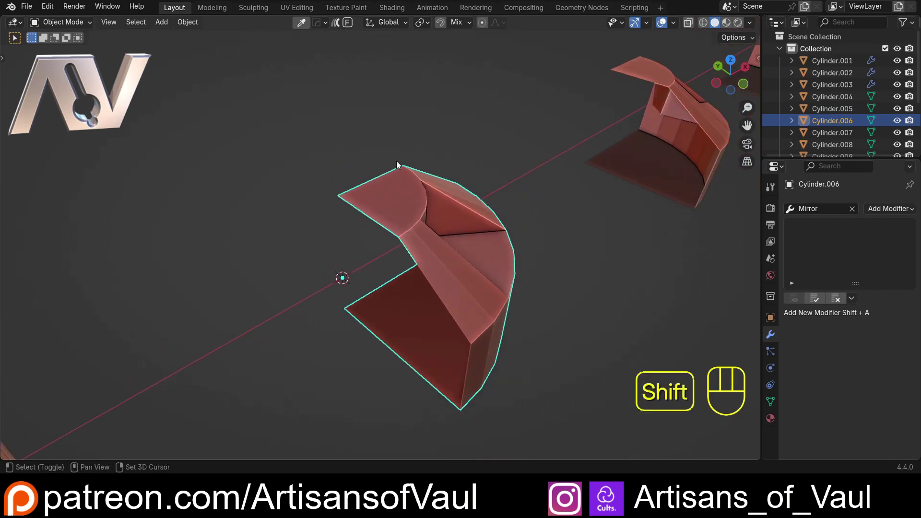
{"action": "key", "text": "shift+a"}
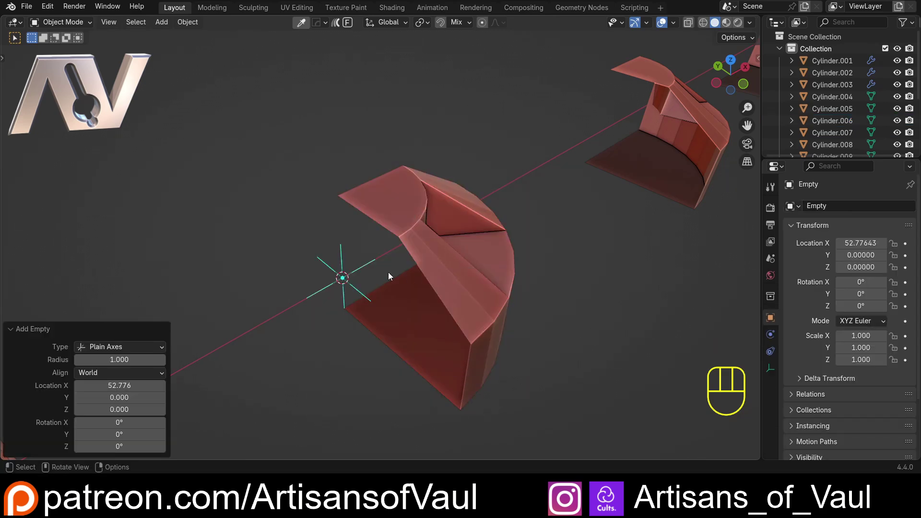
- Select Cylinder.006 and give it a two-count Array modifier
{"action": "left_click", "coordinate": [322, 256]}
{"action": "left_click", "coordinate": [348, 264]}
{"action": "middle_click", "coordinate": [358, 244]}
{"action": "left_click", "coordinate": [388, 206]}
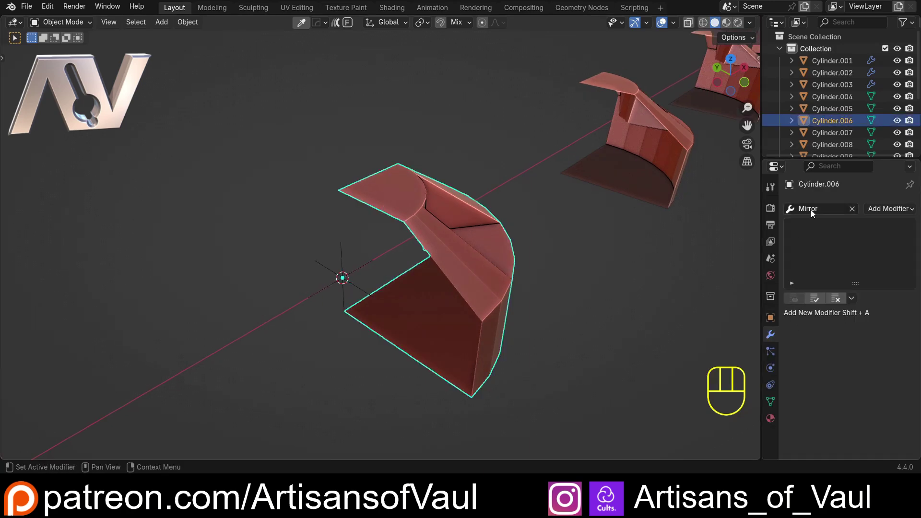
{"action": "left_click_drag", "start_coordinate": [816, 211], "coordinate": [777, 234]}
{"action": "key", "text": "r"}
{"action": "left_click_drag", "start_coordinate": [480, 213], "coordinate": [438, 243]}
{"action": "left_click_drag", "start_coordinate": [604, 257], "coordinate": [599, 299]}
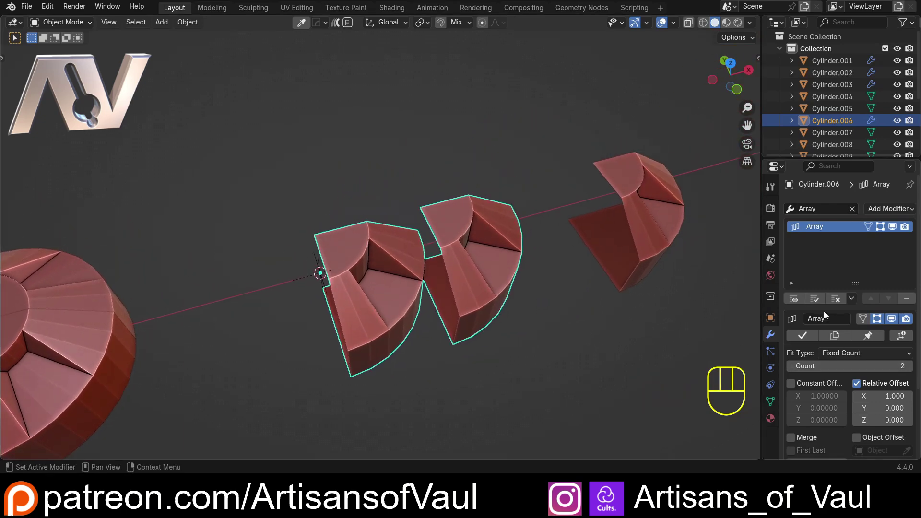
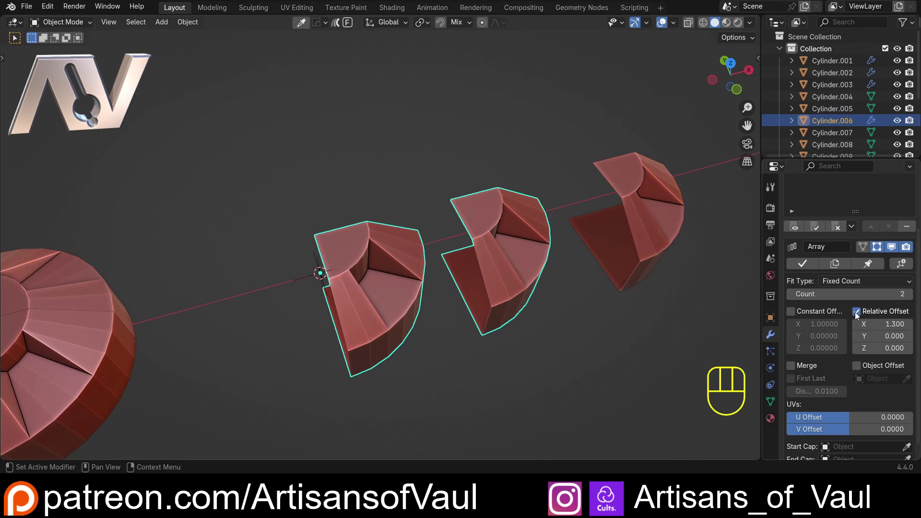
- Switch the Array from Relative Offset to Object Offset and start picking the Empty
{"action": "left_click", "coordinate": [858, 314]}
{"action": "left_click", "coordinate": [862, 367]}
{"action": "left_click_drag", "start_coordinate": [507, 286], "coordinate": [536, 275]}
{"action": "left_click_drag", "start_coordinate": [487, 259], "coordinate": [512, 247]}
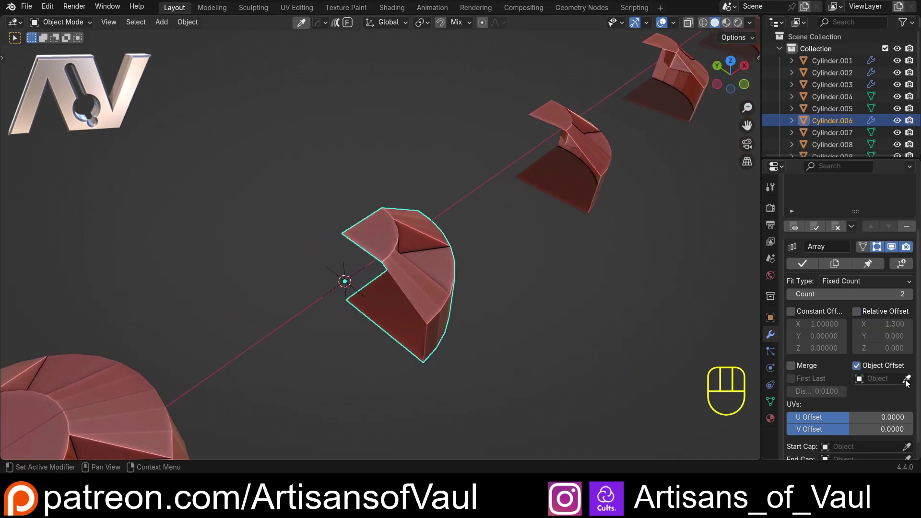
{"action": "left_click", "coordinate": [911, 380]}
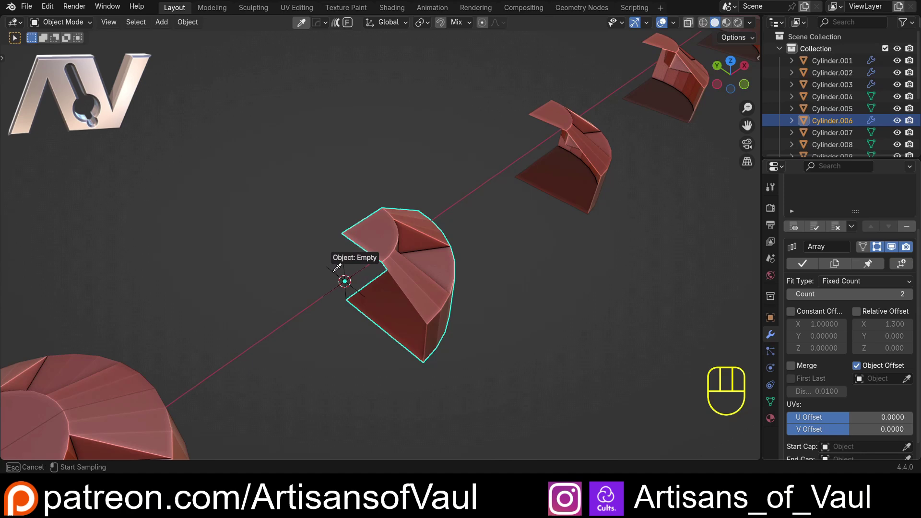
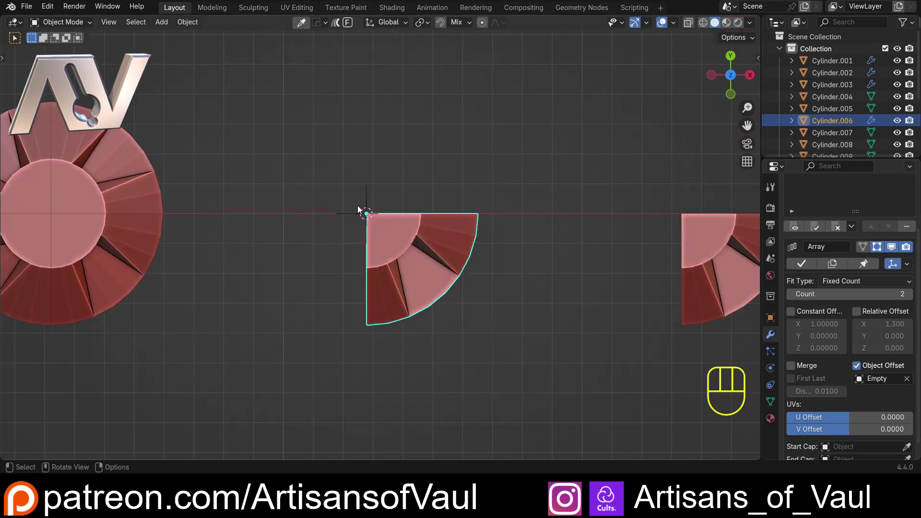
- Pick the Empty as the Array's offset object, then move the empty to shift the copy
{"action": "left_click", "coordinate": [366, 202]}
{"action": "left_click_drag", "start_coordinate": [404, 222], "coordinate": [349, 236]}
{"action": "left_click", "coordinate": [333, 258]}
{"action": "left_click", "coordinate": [268, 204]}
{"action": "left_click_drag", "start_coordinate": [340, 234], "coordinate": [312, 242]}
{"action": "key", "text": "g"}
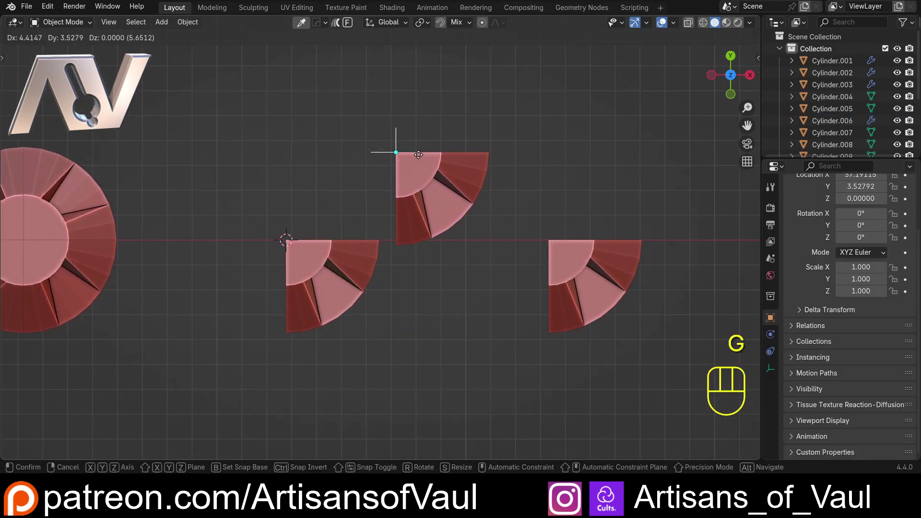
{"action": "left_click", "coordinate": [425, 156]}
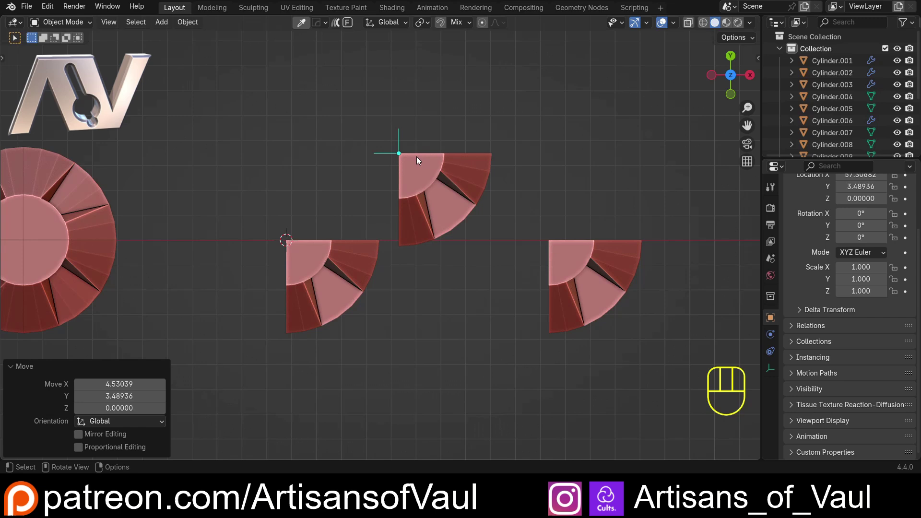
{"action": "key", "text": "g"}
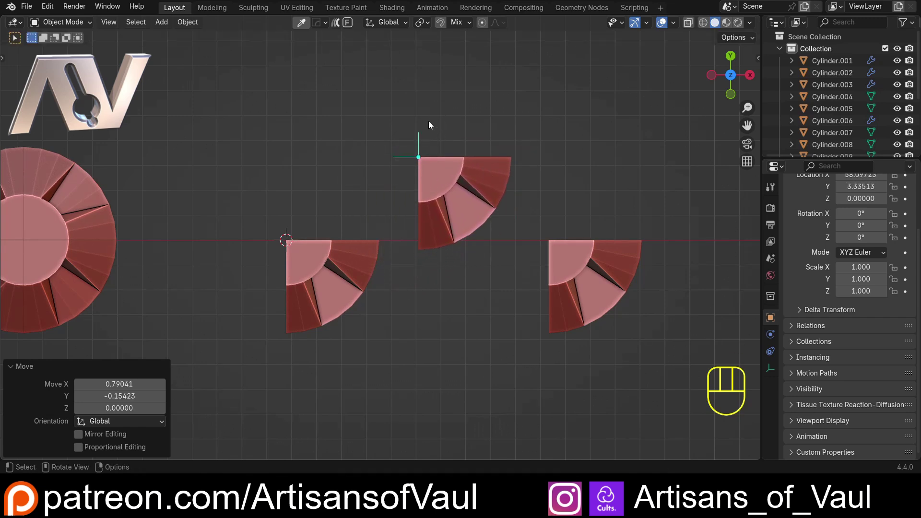
{"action": "left_click_drag", "start_coordinate": [392, 185], "coordinate": [342, 219]}
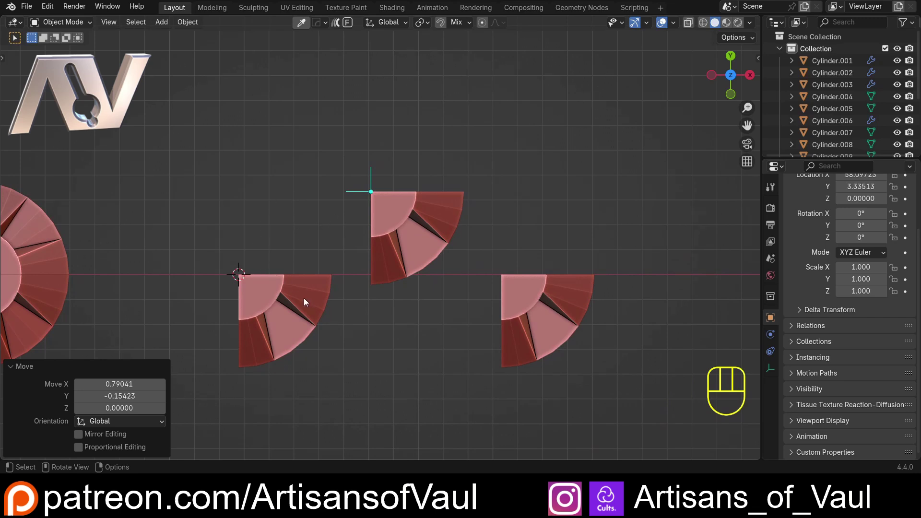
- Raise the wedge's Array count, then reposition the empty and undo to keep it on the corner
{"action": "left_click", "coordinate": [307, 302]}
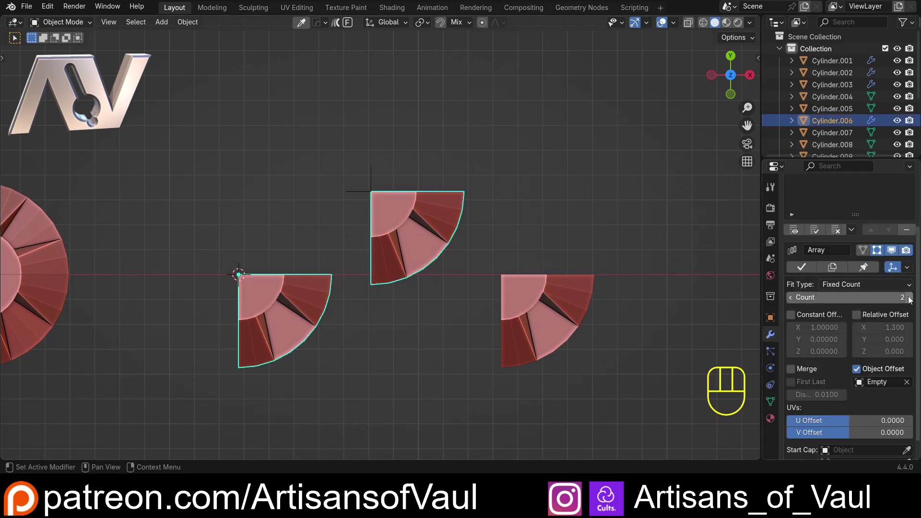
{"action": "left_click", "coordinate": [912, 300]}
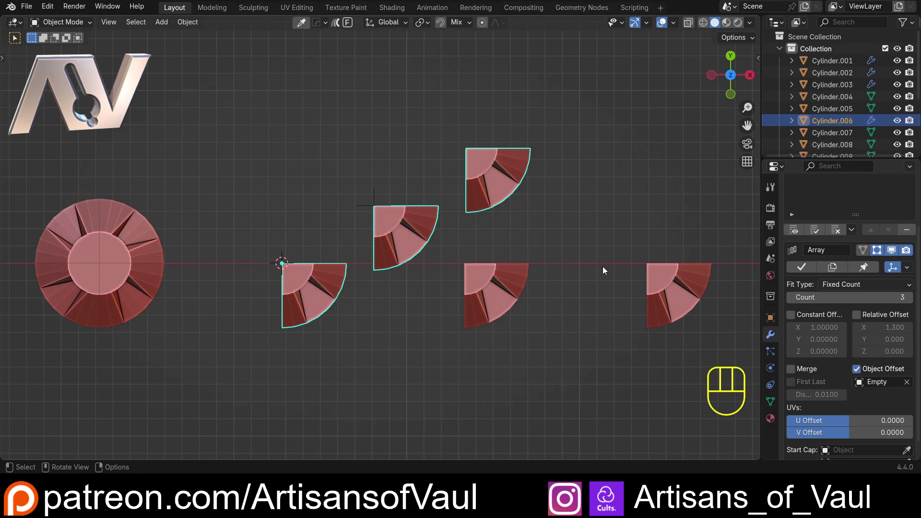
{"action": "left_click", "coordinate": [913, 297]}
{"action": "left_click_drag", "start_coordinate": [412, 233], "coordinate": [374, 264]}
{"action": "left_click", "coordinate": [339, 247]}
{"action": "key", "text": "g"}
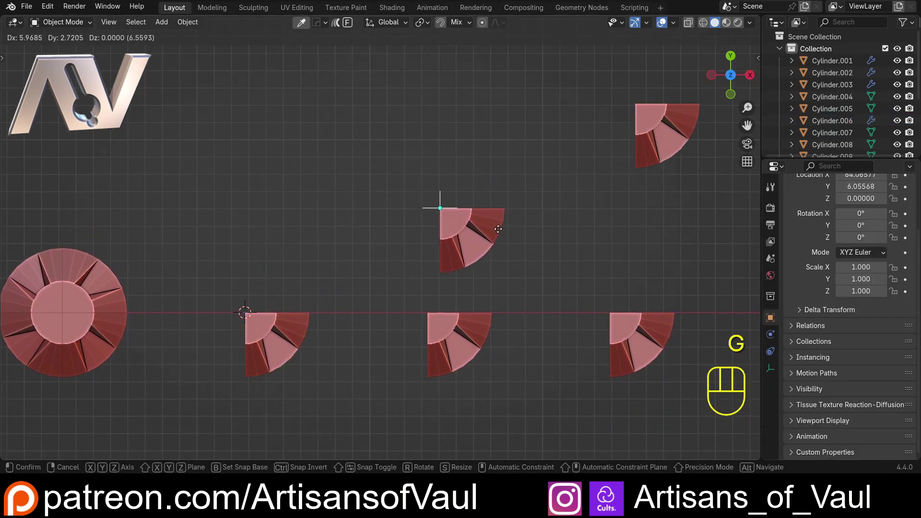
{"action": "left_click", "coordinate": [349, 259]}
{"action": "left_click_drag", "start_coordinate": [345, 269], "coordinate": [479, 237]}
{"action": "key", "text": "ctrl+z"}
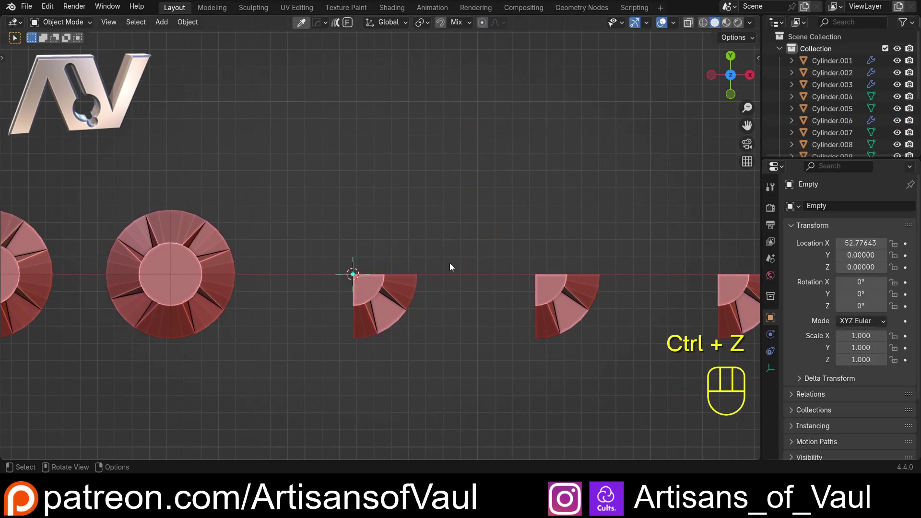
- Rotate the empty 90 degrees around its centre
{"action": "middle_click", "coordinate": [420, 226]}
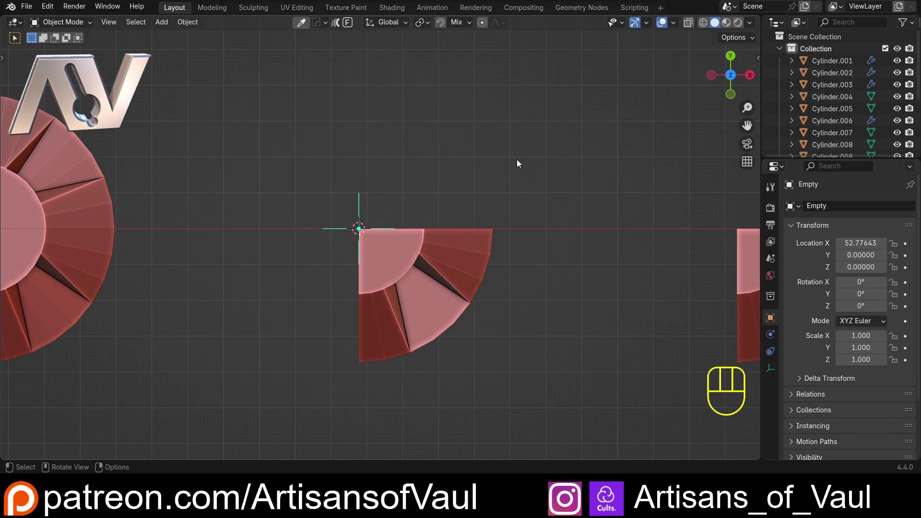
{"action": "key", "text": "r"}
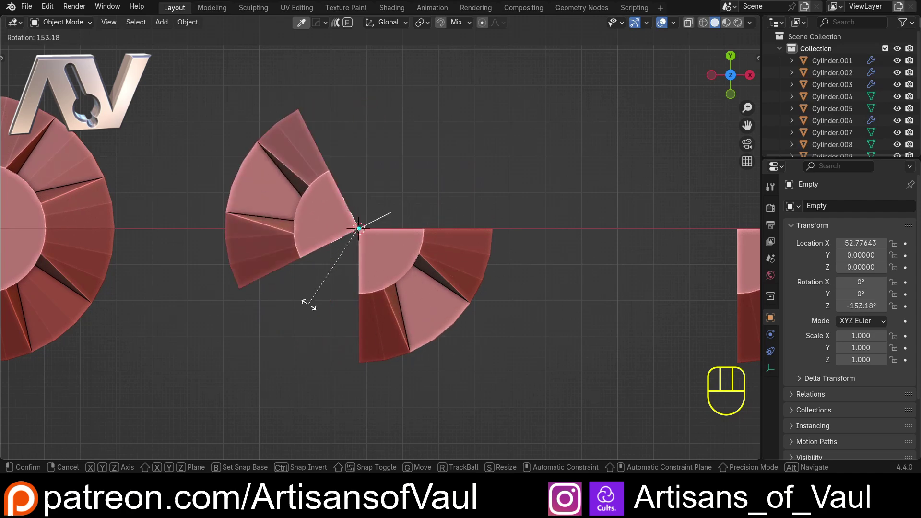
{"action": "key", "text": "KP_9"}
{"action": "key", "text": "KP_0"}
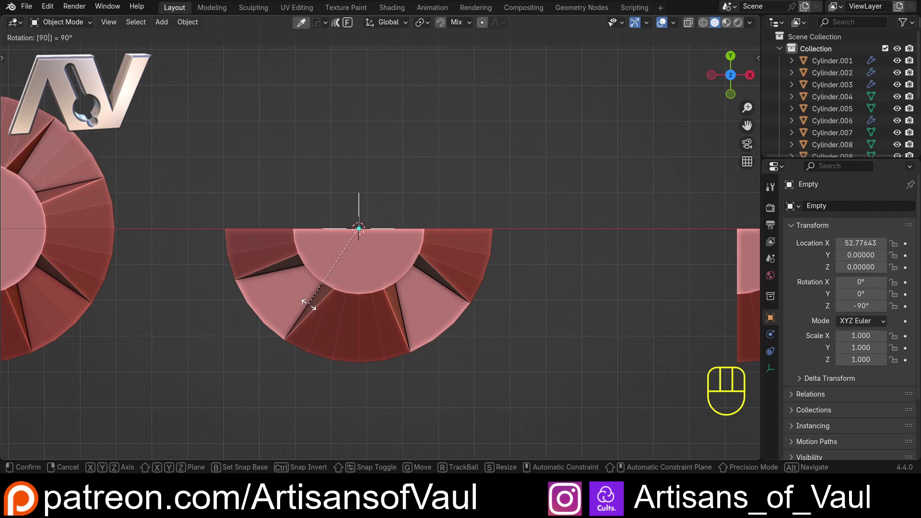
{"action": "key", "text": "Return"}
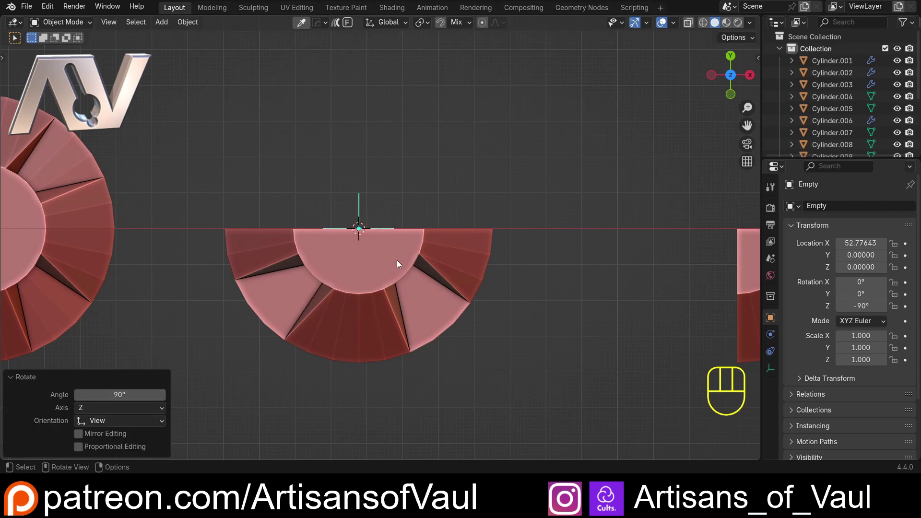
- Select the arrayed wedge and raise its Array count to 4, closing the full disc
{"action": "left_click", "coordinate": [450, 258]}
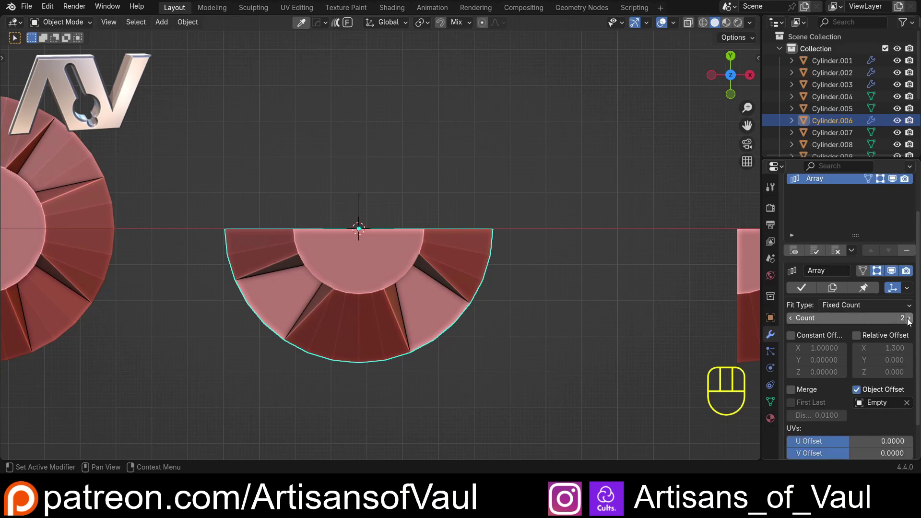
{"action": "left_click", "coordinate": [912, 318]}
{"action": "left_click", "coordinate": [915, 318]}
{"action": "left_click", "coordinate": [516, 295]}
{"action": "left_click_drag", "start_coordinate": [502, 290], "coordinate": [475, 202]}
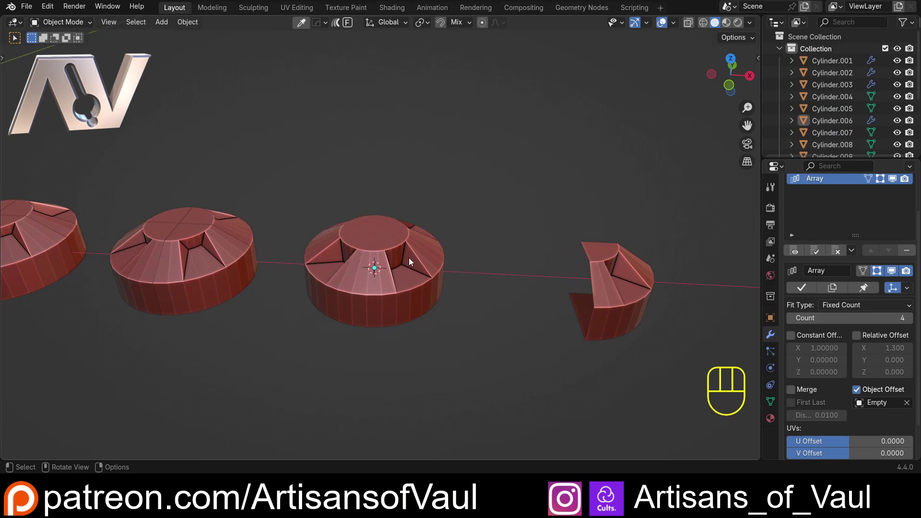
- Orbit around the finished stepped disc and select it to inspect the result
{"action": "left_click_drag", "start_coordinate": [408, 258], "coordinate": [341, 231]}
{"action": "left_click_drag", "start_coordinate": [315, 247], "coordinate": [317, 315]}
{"action": "left_click_drag", "start_coordinate": [391, 244], "coordinate": [341, 266]}
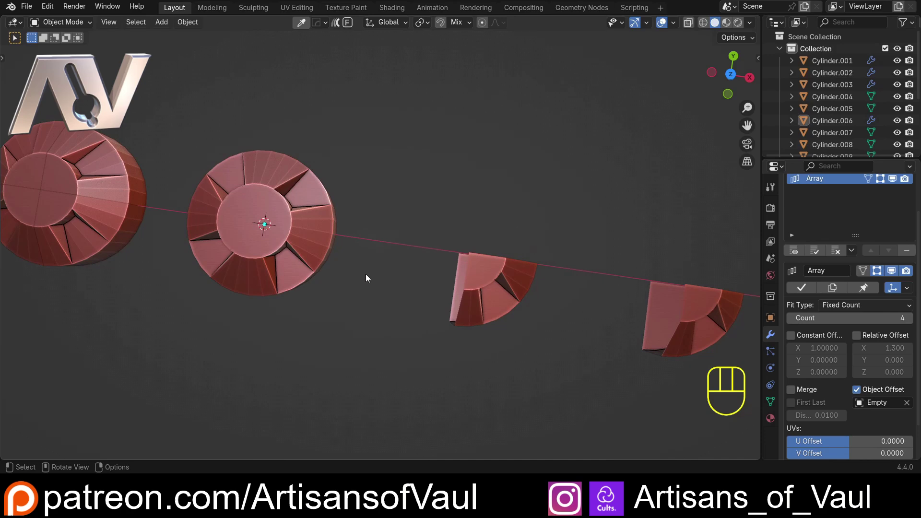
{"action": "left_click_drag", "start_coordinate": [382, 272], "coordinate": [313, 232]}
{"action": "left_click", "coordinate": [256, 196]}
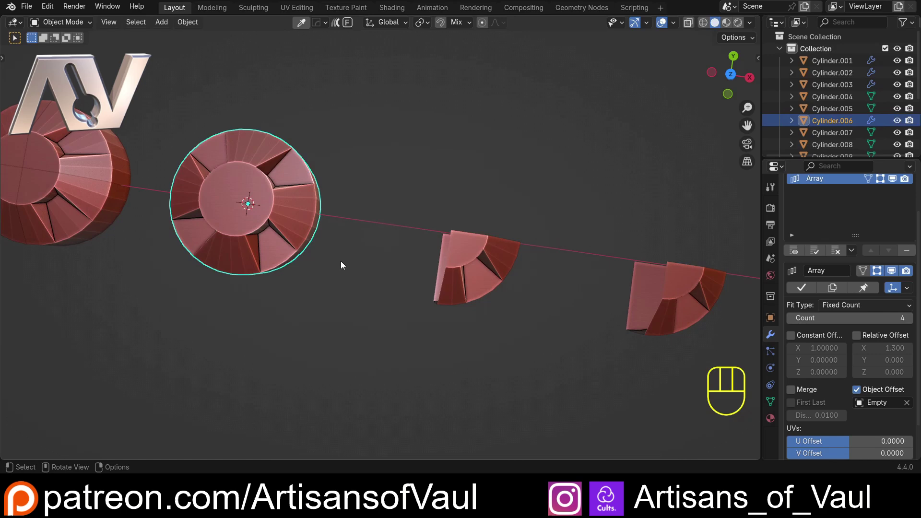
{"action": "left_click_drag", "start_coordinate": [311, 253], "coordinate": [278, 250]}
{"action": "middle_click", "coordinate": [284, 243]}
- Select the next quarter wedge, Cylinder.007, and orbit around it
{"action": "left_click_drag", "start_coordinate": [328, 227], "coordinate": [267, 261]}
{"action": "left_click", "coordinate": [369, 227]}
{"action": "left_click_drag", "start_coordinate": [305, 239], "coordinate": [339, 217]}
{"action": "left_click_drag", "start_coordinate": [334, 216], "coordinate": [354, 186]}
{"action": "left_click_drag", "start_coordinate": [334, 186], "coordinate": [334, 230]}
- Close Preferences and apply ND's Circular Array with count 2 to Cylinder.007
{"action": "left_click", "coordinate": [58, 14]}
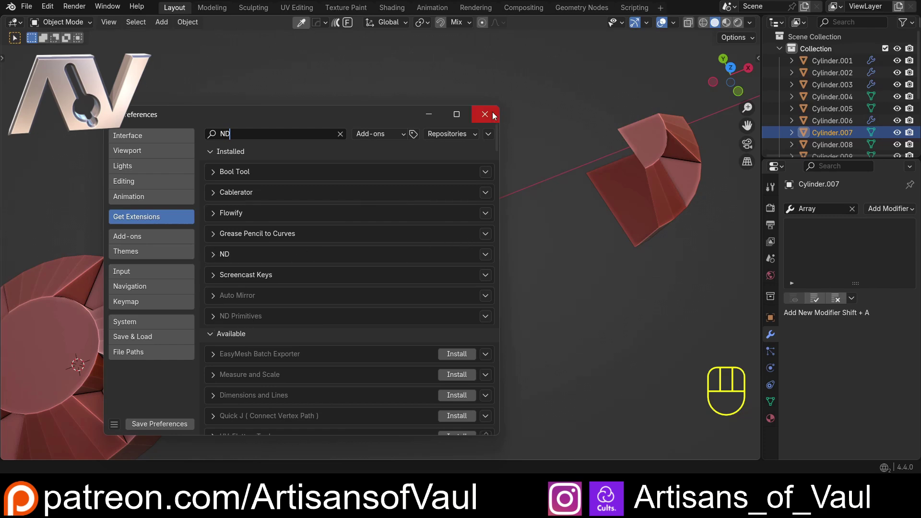
{"action": "left_click", "coordinate": [318, 225]}
{"action": "left_click", "coordinate": [410, 239]}
- Raise the ND Circular Array to four copies and confirm, completing Cylinder.007's disc
{"action": "key", "text": "shift+2"}
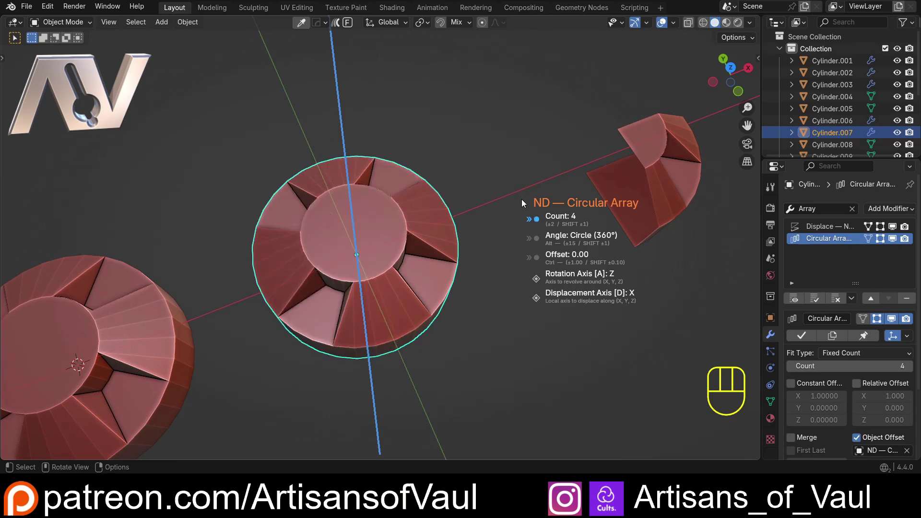
{"action": "key", "text": "space"}
{"action": "left_click_drag", "start_coordinate": [385, 229], "coordinate": [366, 195]}
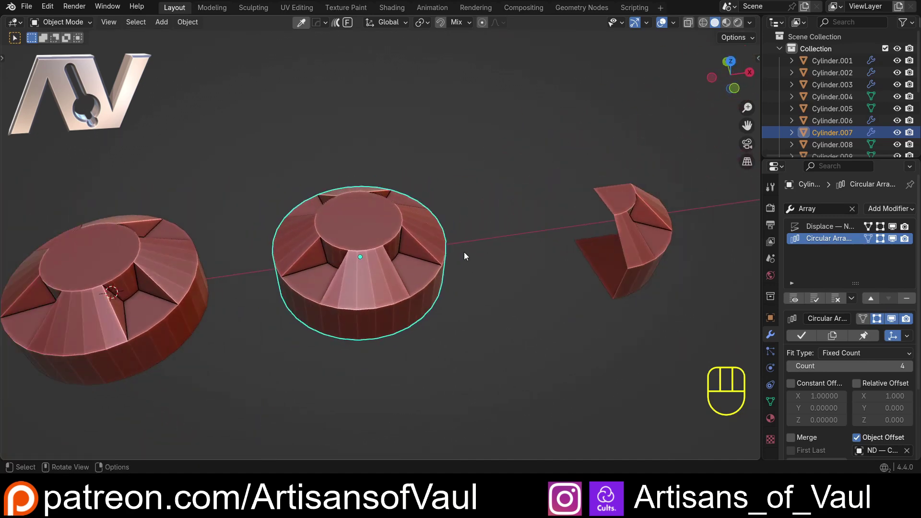
{"action": "left_click_drag", "start_coordinate": [514, 252], "coordinate": [380, 265]}
{"action": "left_click_drag", "start_coordinate": [408, 257], "coordinate": [405, 281]}
- Select the third quarter wedge, Cylinder.008, and orbit around it
{"action": "left_click", "coordinate": [512, 233]}
{"action": "left_click_drag", "start_coordinate": [455, 244], "coordinate": [381, 252]}
{"action": "left_click_drag", "start_coordinate": [377, 252], "coordinate": [393, 244]}
{"action": "left_click_drag", "start_coordinate": [382, 247], "coordinate": [399, 222]}
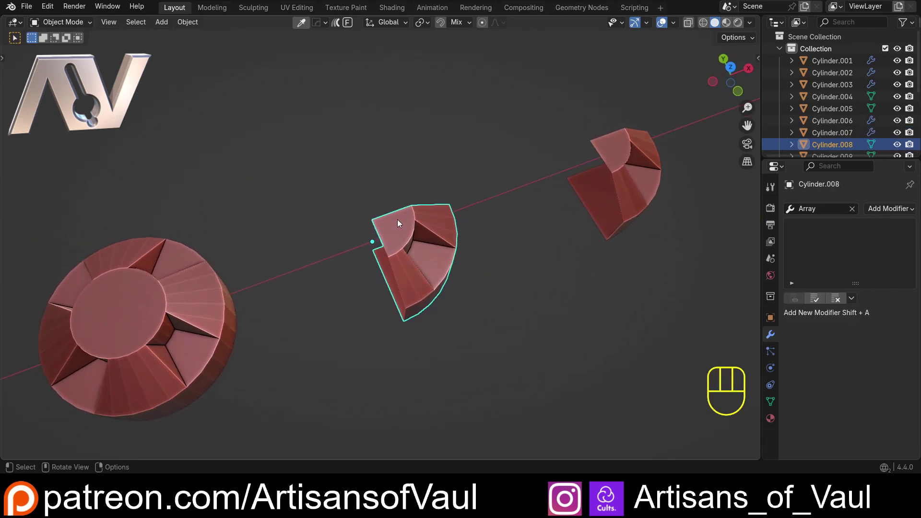
- Apply the Radial Array add-on with 4 segments on Z to Cylinder.008
{"action": "key", "text": "q"}
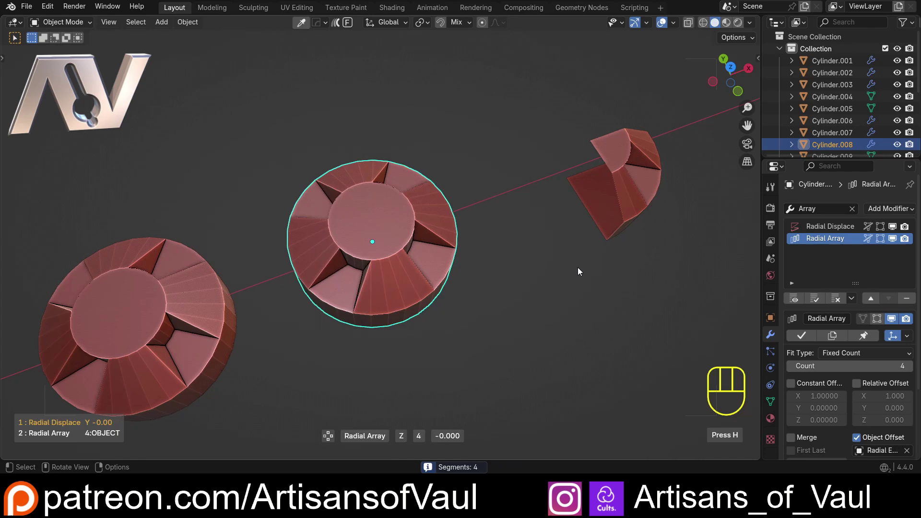
{"action": "left_click", "coordinate": [581, 270]}
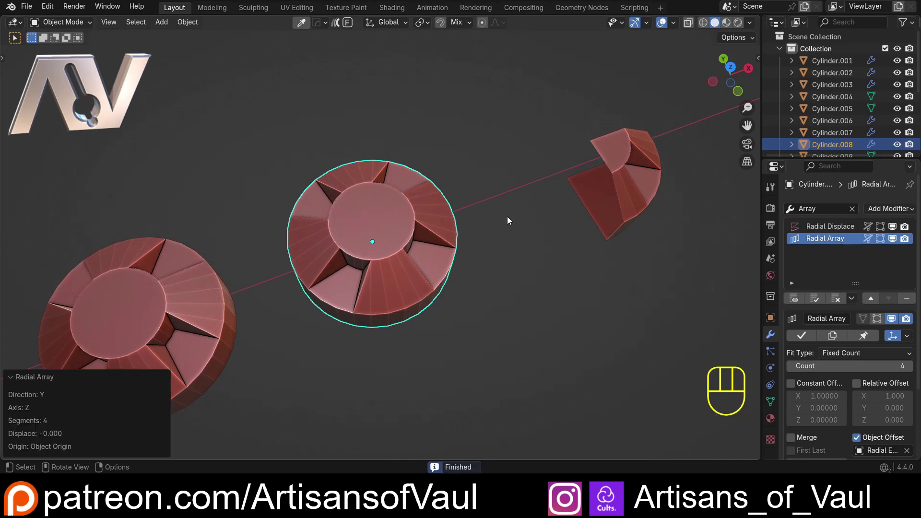
{"action": "left_click", "coordinate": [514, 207]}
{"action": "left_click_drag", "start_coordinate": [257, 197], "coordinate": [347, 160]}
{"action": "left_click", "coordinate": [325, 254]}
{"action": "left_click_drag", "start_coordinate": [318, 259], "coordinate": [332, 234]}
- In wireframe, select and inspect the Radial Empty helper at the disc's centre
{"action": "key", "text": "shift+z"}
{"action": "left_click_drag", "start_coordinate": [387, 259], "coordinate": [359, 257]}
{"action": "left_click_drag", "start_coordinate": [464, 248], "coordinate": [394, 243]}
{"action": "left_click", "coordinate": [422, 200]}
{"action": "left_click", "coordinate": [426, 199]}
{"action": "left_click_drag", "start_coordinate": [392, 235], "coordinate": [428, 219]}
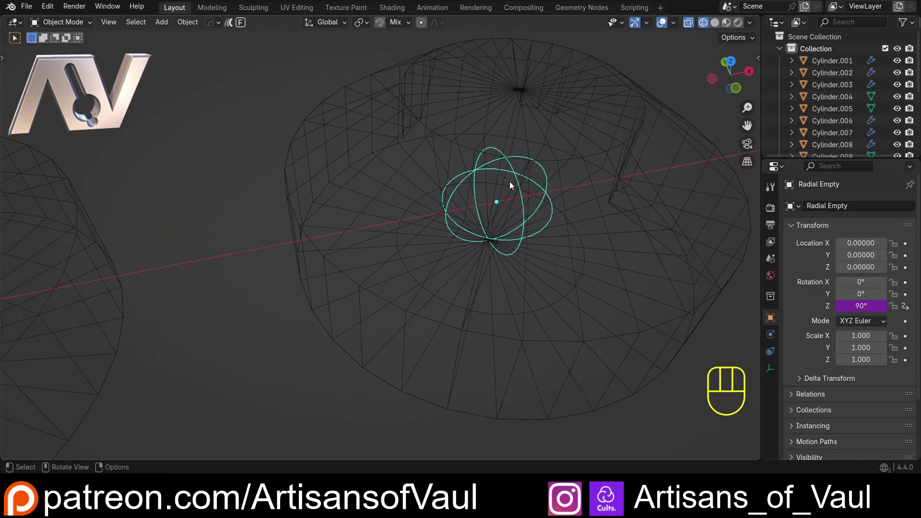
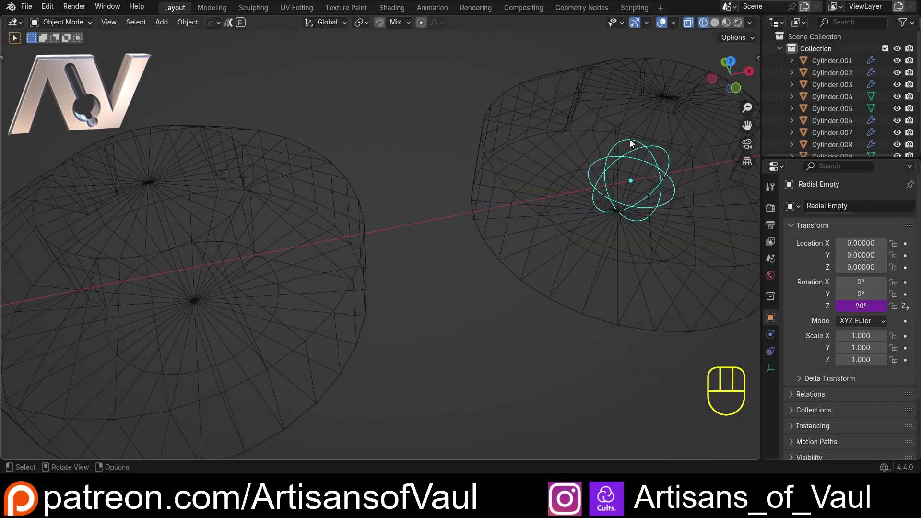
{"action": "key", "text": "h"}
- Select the ND Circular Array Rotator from the outliner, inspect it, and return to solid shading
{"action": "left_click", "coordinate": [295, 208]}
{"action": "left_click_drag", "start_coordinate": [245, 221], "coordinate": [299, 201]}
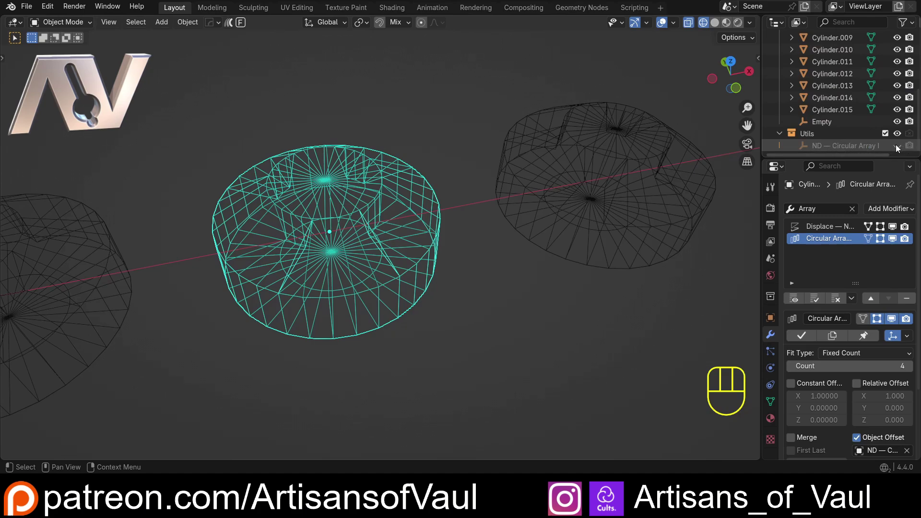
{"action": "left_click", "coordinate": [899, 147]}
{"action": "left_click", "coordinate": [274, 222]}
{"action": "left_click_drag", "start_coordinate": [312, 215], "coordinate": [341, 204]}
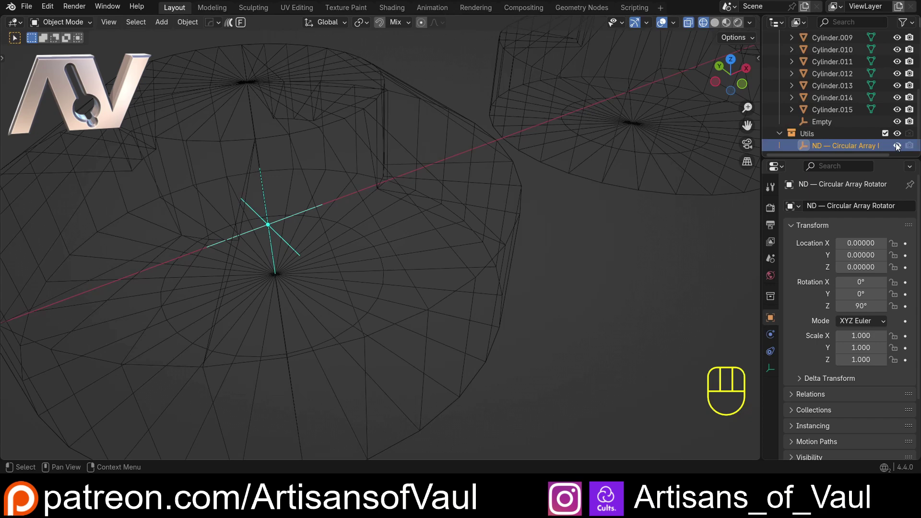
{"action": "left_click", "coordinate": [900, 146]}
{"action": "key", "text": "shift+z"}
{"action": "left_click_drag", "start_coordinate": [431, 112], "coordinate": [374, 185]}
{"action": "left_click_drag", "start_coordinate": [373, 193], "coordinate": [282, 202]}
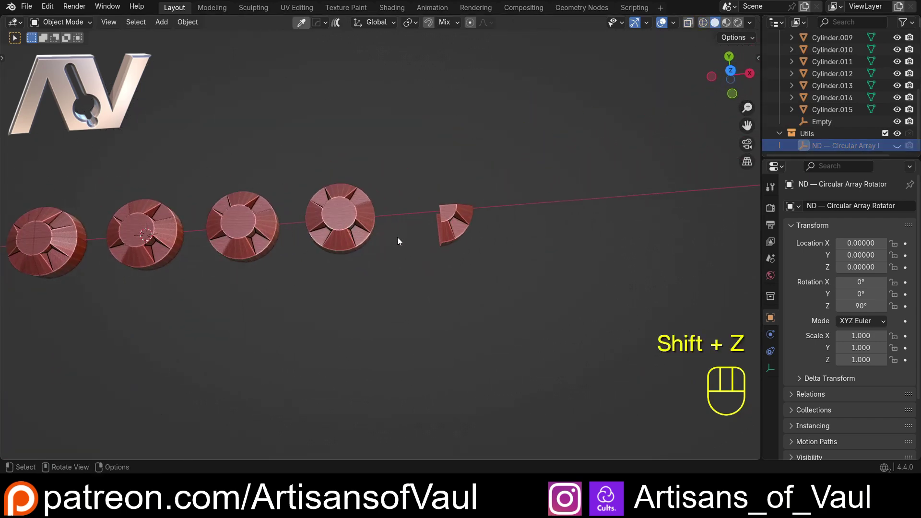
{"action": "left_click", "coordinate": [357, 233]}
{"action": "middle_click", "coordinate": [362, 254]}
{"action": "left_click_drag", "start_coordinate": [483, 277], "coordinate": [467, 234]}
{"action": "left_click_drag", "start_coordinate": [476, 220], "coordinate": [382, 211]}
{"action": "key", "text": "Tab"}
{"action": "left_click_drag", "start_coordinate": [417, 225], "coordinate": [376, 224]}
{"action": "left_click_drag", "start_coordinate": [364, 203], "coordinate": [401, 220]}
{"action": "left_click_drag", "start_coordinate": [344, 186], "coordinate": [337, 237]}
{"action": "left_click_drag", "start_coordinate": [321, 235], "coordinate": [345, 224]}
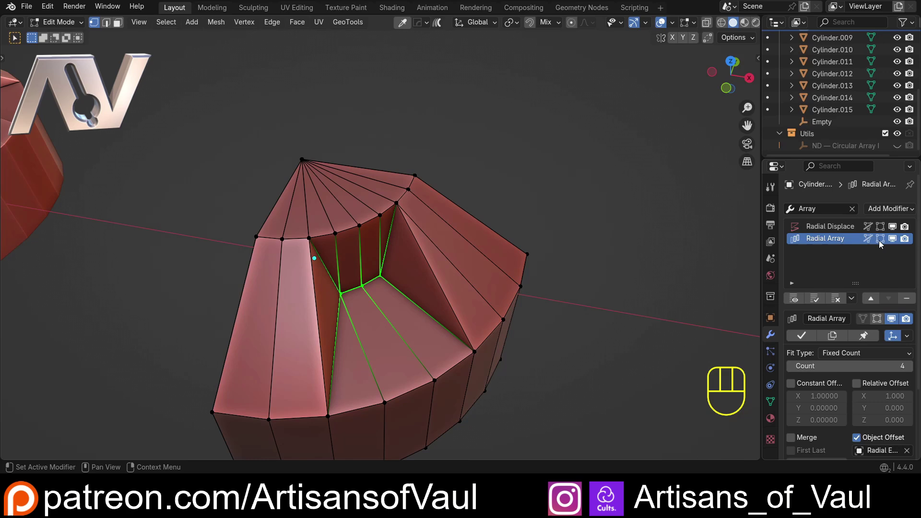
{"action": "left_click", "coordinate": [882, 242]}
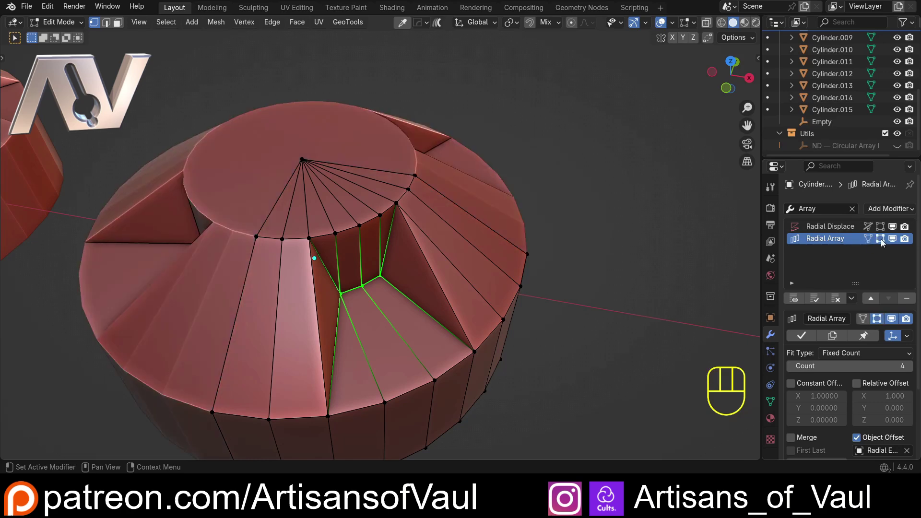
{"action": "left_click_drag", "start_coordinate": [433, 268], "coordinate": [440, 254]}
{"action": "key", "text": "g"}
{"action": "key", "text": "z"}
{"action": "left_click_drag", "start_coordinate": [292, 199], "coordinate": [379, 218]}
{"action": "left_click_drag", "start_coordinate": [286, 210], "coordinate": [413, 219]}
{"action": "left_click_drag", "start_coordinate": [391, 253], "coordinate": [194, 225]}
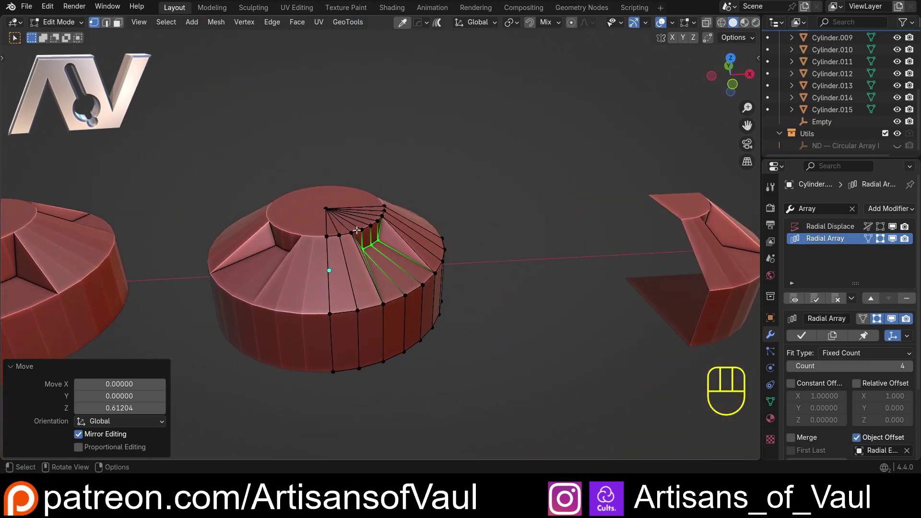
{"action": "key", "text": "Tab"}
{"action": "middle_click", "coordinate": [376, 204]}
{"action": "left_click_drag", "start_coordinate": [299, 217], "coordinate": [283, 288]}
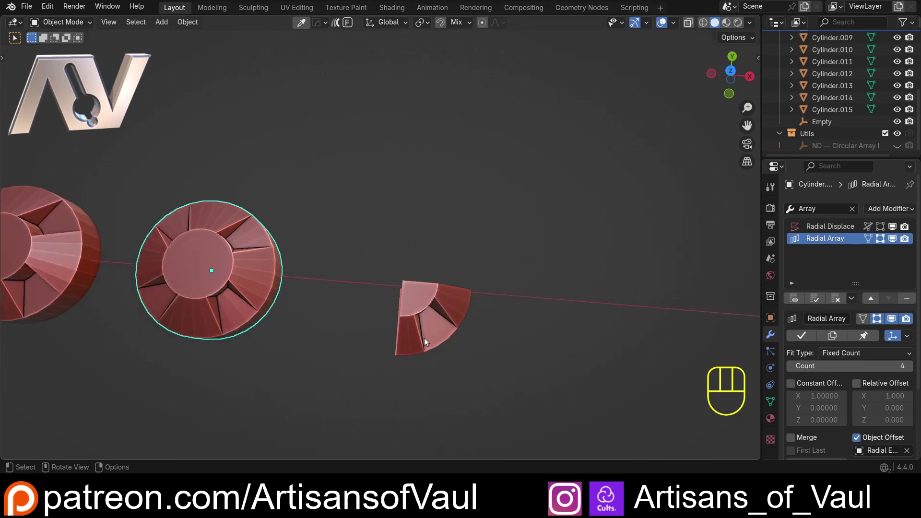
- Select the last quarter wedge, Cylinder.009, and orbit to view it from above
{"action": "left_click", "coordinate": [429, 314]}
{"action": "left_click_drag", "start_coordinate": [331, 266], "coordinate": [314, 248]}
{"action": "left_click_drag", "start_coordinate": [341, 265], "coordinate": [338, 222]}
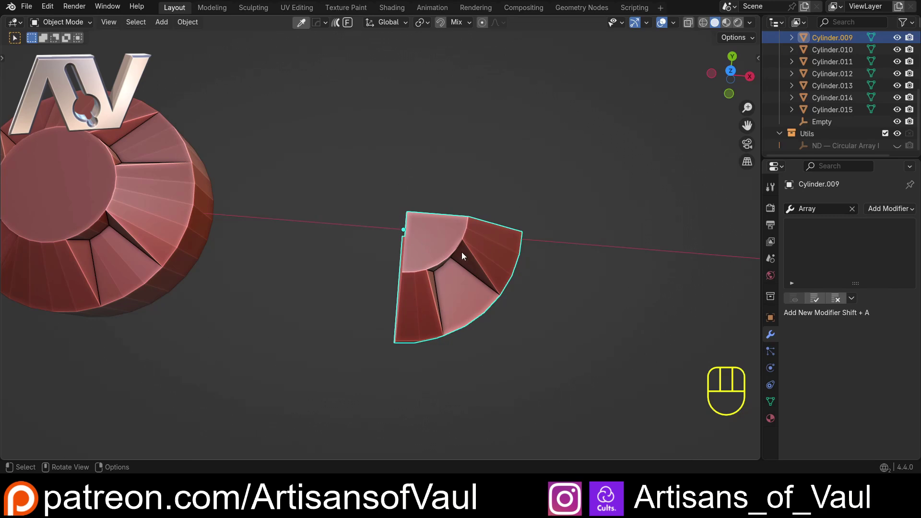
{"action": "left_click_drag", "start_coordinate": [424, 251], "coordinate": [499, 169]}
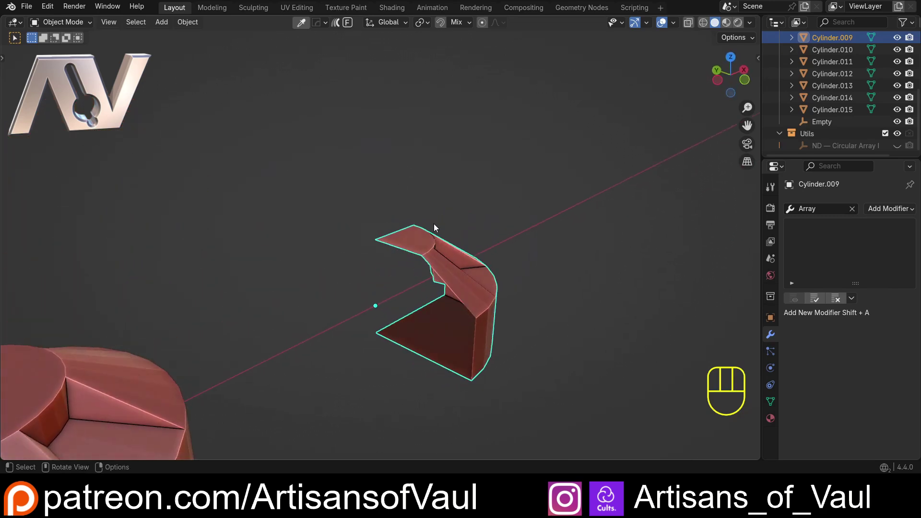
{"action": "left_click_drag", "start_coordinate": [392, 213], "coordinate": [368, 149]}
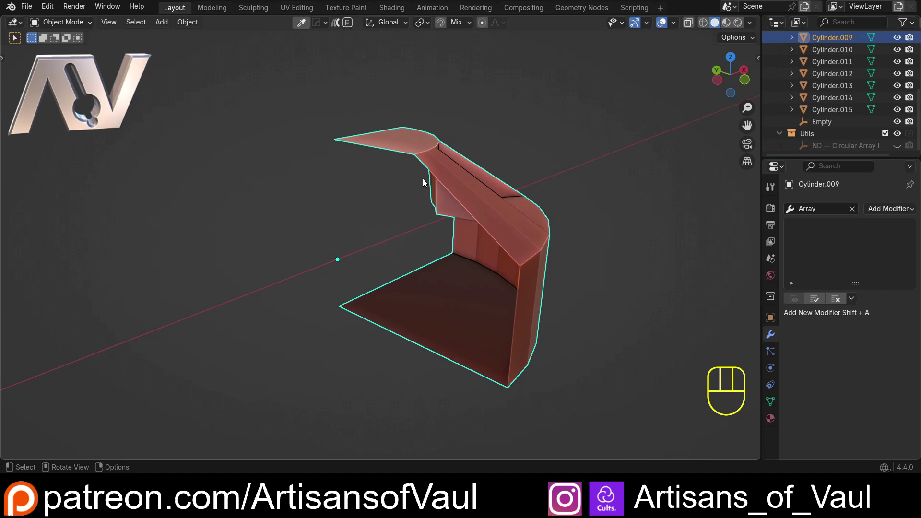
{"action": "left_click_drag", "start_coordinate": [352, 252], "coordinate": [337, 252]}
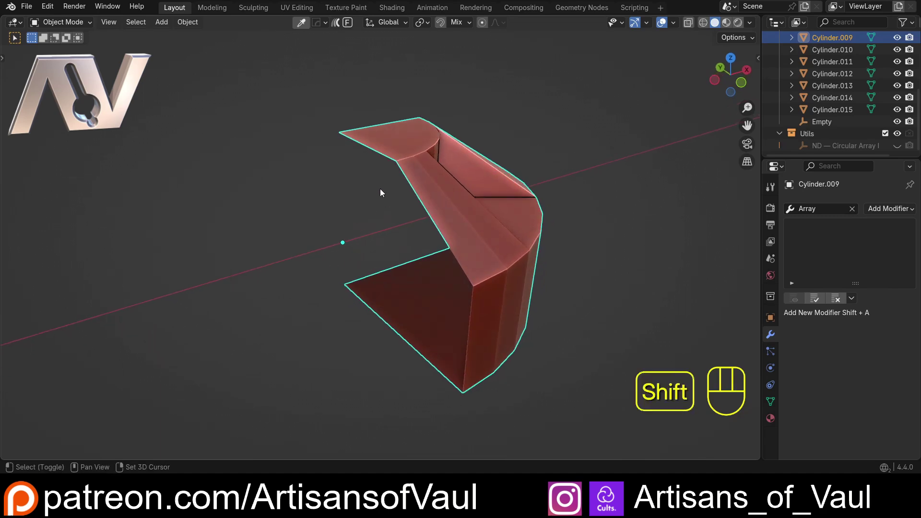
- Snap the 3D cursor to the wedge's origin and enter Edit Mode on its mesh
{"action": "key", "text": "shift+s"}
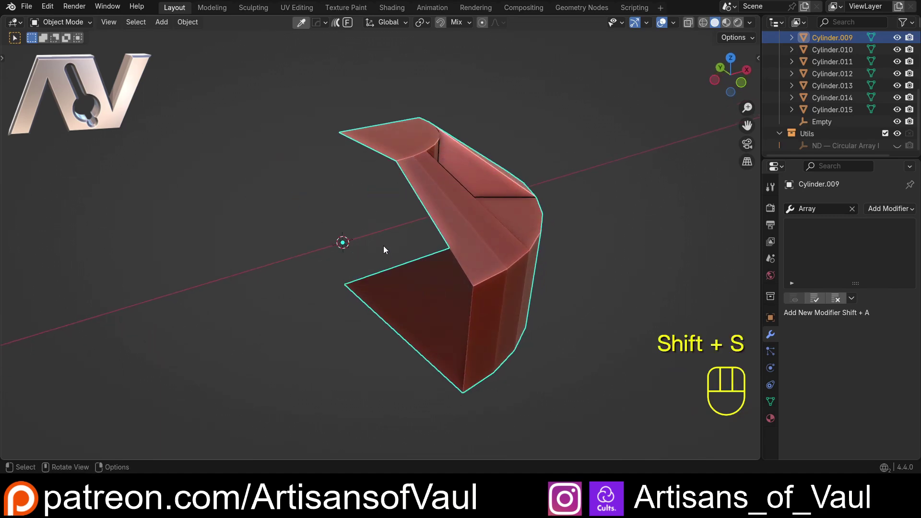
{"action": "middle_click", "coordinate": [335, 210]}
{"action": "key", "text": "t"}
{"action": "left_click_drag", "start_coordinate": [400, 207], "coordinate": [389, 253]}
{"action": "key", "text": "Tab"}
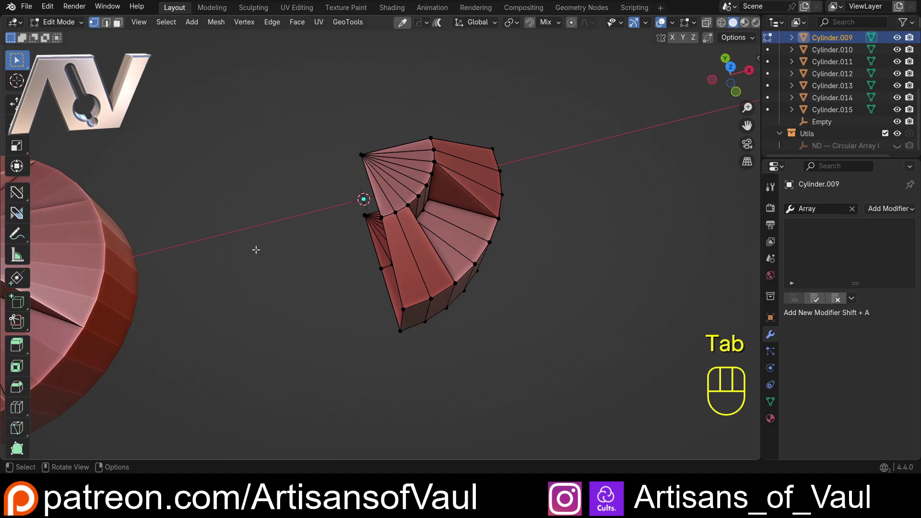
- Activate the Spin tool and set its header options for spinning around the cursor
{"action": "left_click_drag", "start_coordinate": [351, 163], "coordinate": [18, 395]}
{"action": "left_click", "coordinate": [18, 395]}
{"action": "left_click_drag", "start_coordinate": [294, 223], "coordinate": [347, 219]}
{"action": "left_click", "coordinate": [186, 39]}
{"action": "left_click", "coordinate": [163, 40]}
{"action": "left_click", "coordinate": [215, 39]}
- Orbit to a top-down view and set the Spin to 12 steps around Z
{"action": "left_click_drag", "start_coordinate": [263, 156], "coordinate": [222, 204]}
{"action": "left_click_drag", "start_coordinate": [230, 166], "coordinate": [288, 227]}
{"action": "left_click_drag", "start_coordinate": [316, 225], "coordinate": [307, 233]}
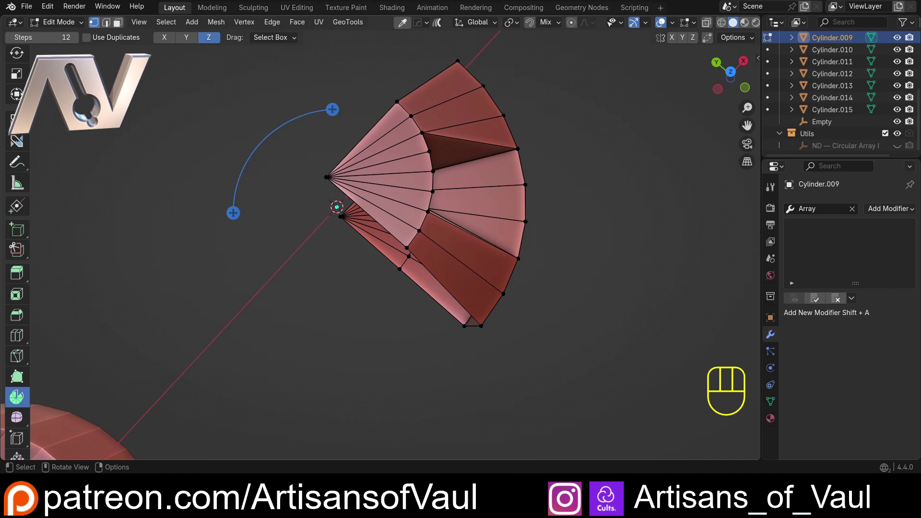
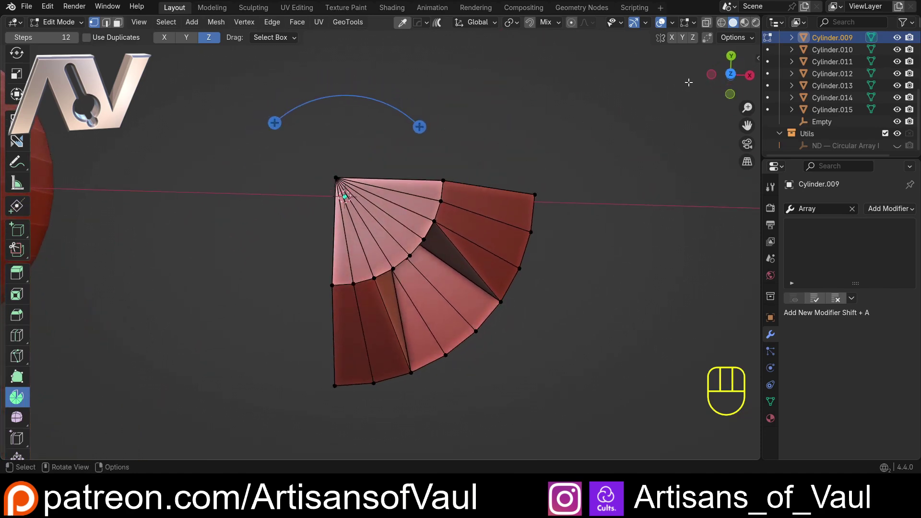
{"action": "left_click", "coordinate": [736, 80]}
{"action": "left_click", "coordinate": [734, 80]}
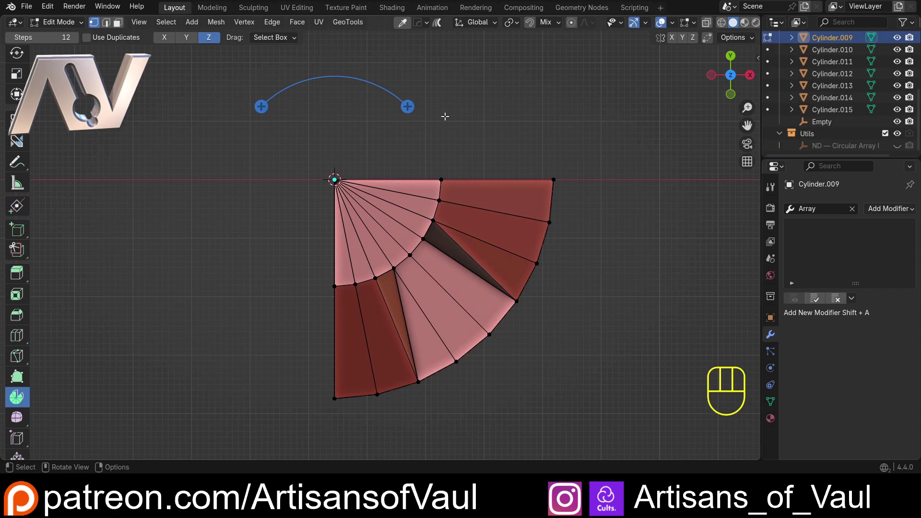
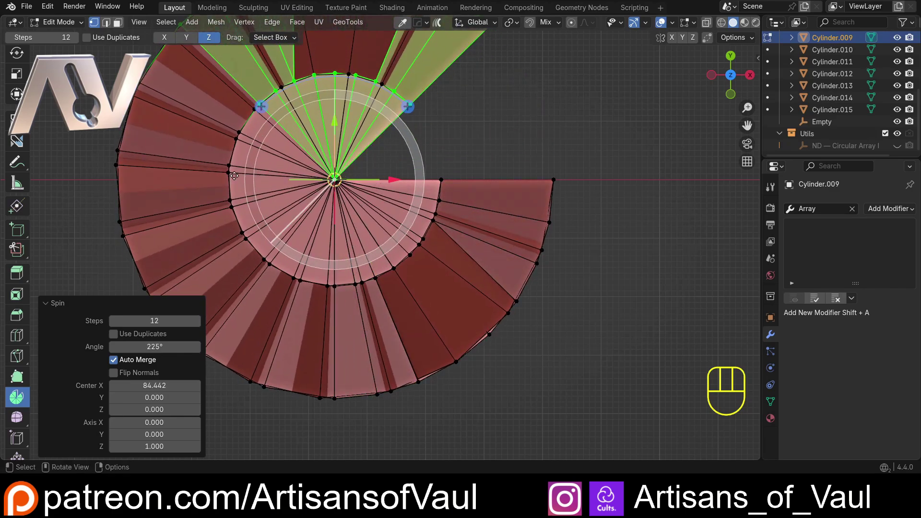
- Set the Spin to Use Duplicates with 3 steps over 270°, producing a full disc
{"action": "left_click_drag", "start_coordinate": [347, 147], "coordinate": [434, 222]}
{"action": "left_click_drag", "start_coordinate": [497, 213], "coordinate": [474, 199]}
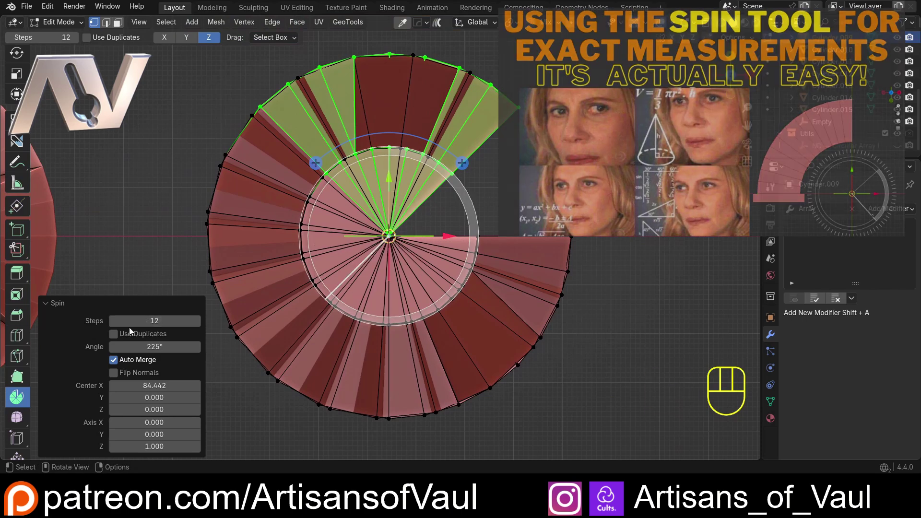
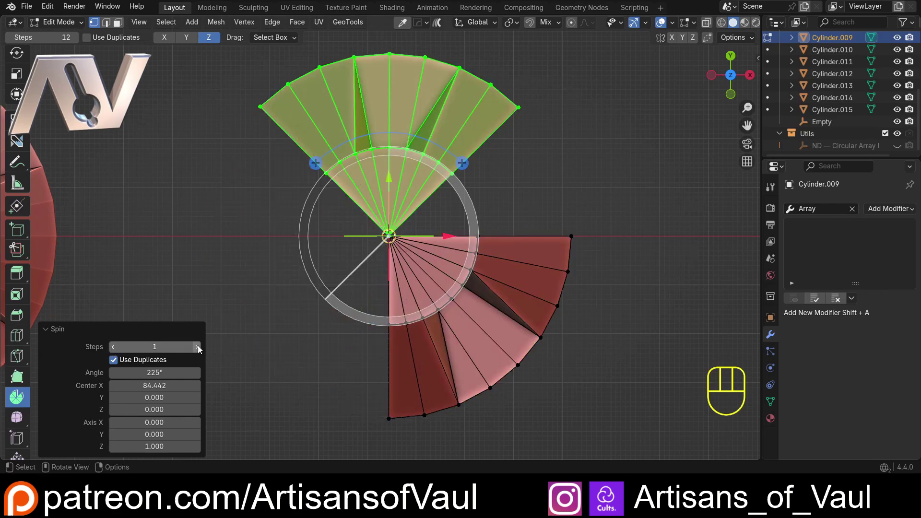
{"action": "left_click", "coordinate": [202, 347]}
{"action": "left_click", "coordinate": [202, 347]}
{"action": "left_click", "coordinate": [118, 349]}
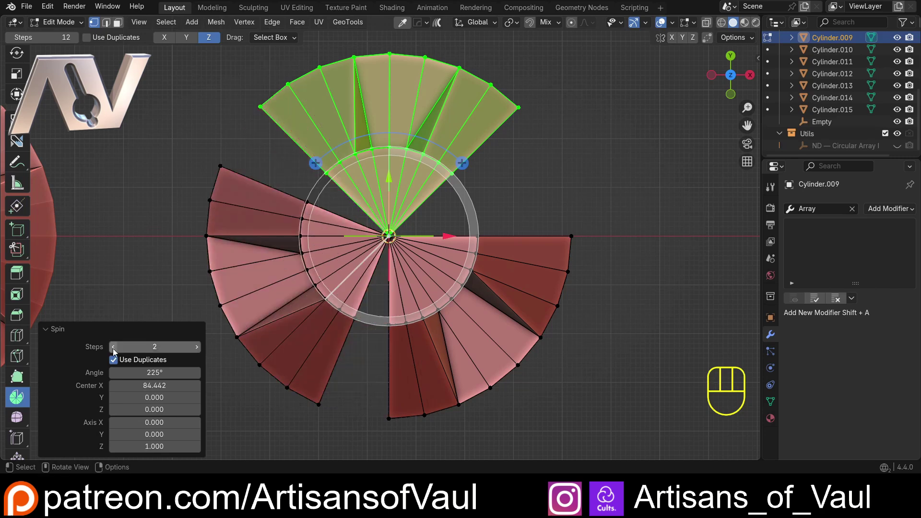
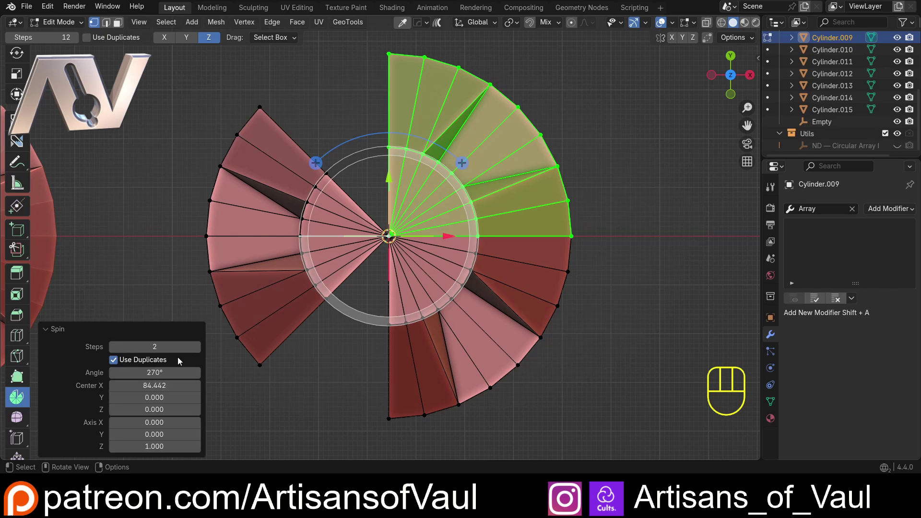
{"action": "left_click", "coordinate": [201, 349]}
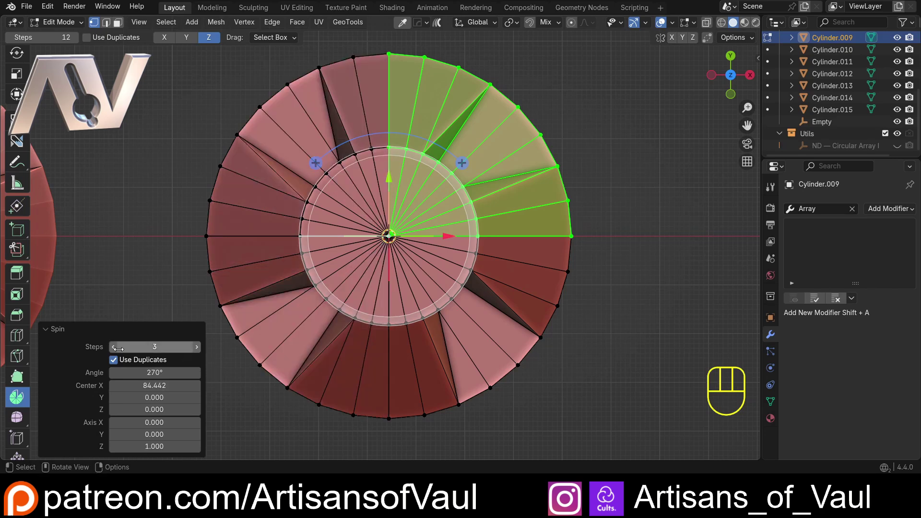
{"action": "double_click", "coordinate": [115, 349]}
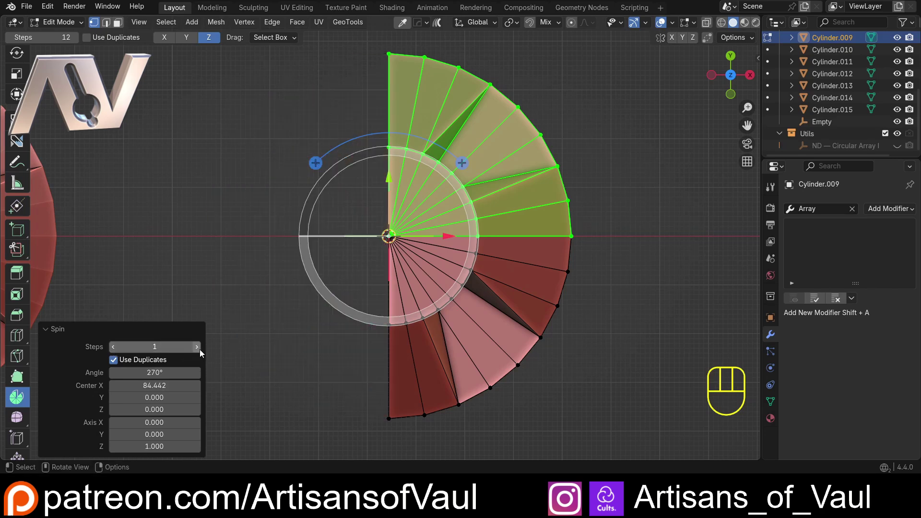
{"action": "left_click", "coordinate": [203, 352]}
{"action": "left_click", "coordinate": [202, 352]}
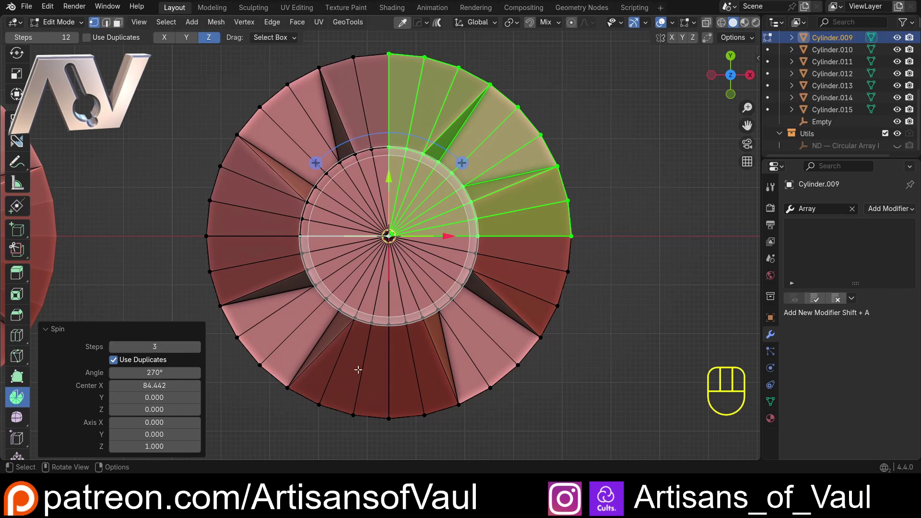
- Orbit around the completed disc and re-enter edit mode to inspect the seams
{"action": "left_click_drag", "start_coordinate": [434, 357], "coordinate": [427, 277]}
{"action": "left_click", "coordinate": [609, 245]}
{"action": "left_click_drag", "start_coordinate": [409, 193], "coordinate": [415, 207]}
{"action": "key", "text": "Tab"}
{"action": "left_click", "coordinate": [378, 116]}
{"action": "left_click", "coordinate": [379, 168]}
{"action": "left_click_drag", "start_coordinate": [359, 204], "coordinate": [349, 245]}
{"action": "left_click_drag", "start_coordinate": [351, 243], "coordinate": [353, 282]}
{"action": "left_click_drag", "start_coordinate": [349, 280], "coordinate": [356, 252]}
- Select inner step edges and move them about 0.48 upward along Z
{"action": "left_click", "coordinate": [398, 282]}
{"action": "left_click", "coordinate": [412, 280]}
{"action": "left_click", "coordinate": [405, 279]}
{"action": "left_click_drag", "start_coordinate": [421, 280], "coordinate": [389, 261]}
{"action": "key", "text": "g"}
{"action": "key", "text": "z"}
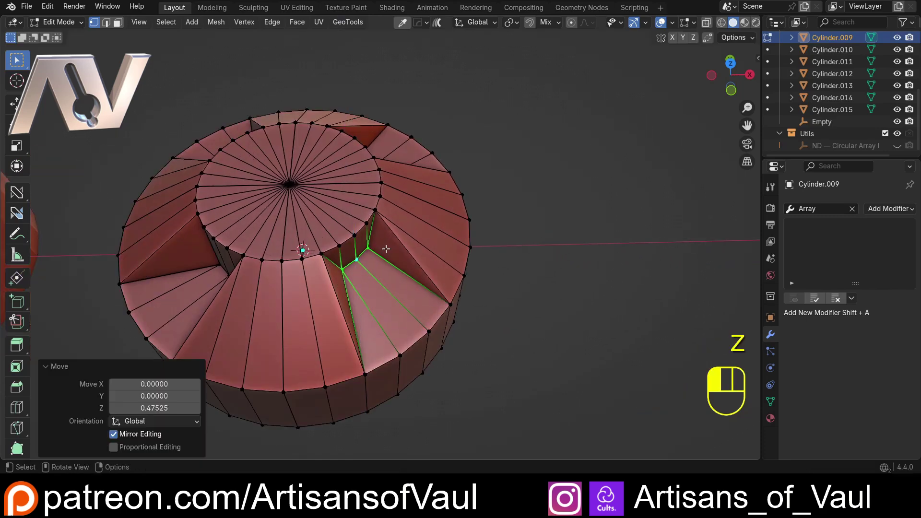
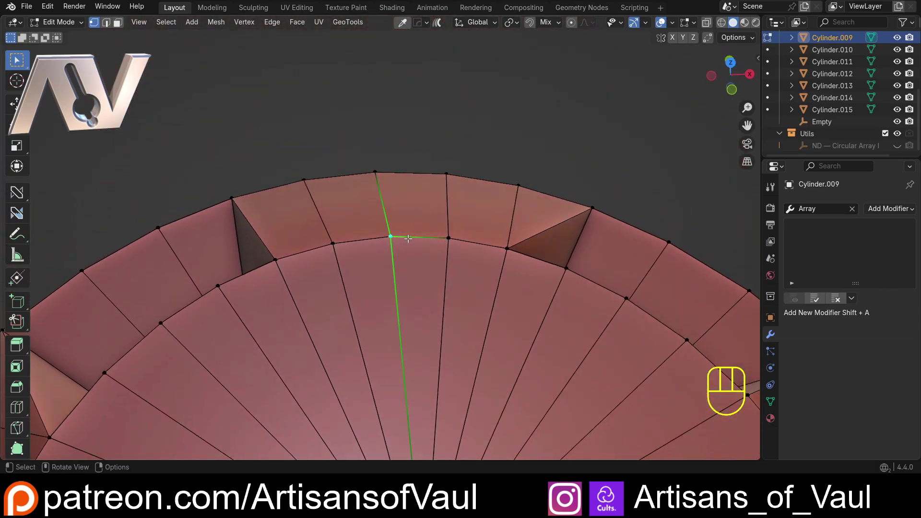
- Select all of the disc's geometry and merge vertices by distance, removing 22 doubles
{"action": "left_click_drag", "start_coordinate": [405, 218], "coordinate": [399, 304]}
{"action": "left_click_drag", "start_coordinate": [400, 262], "coordinate": [393, 205]}
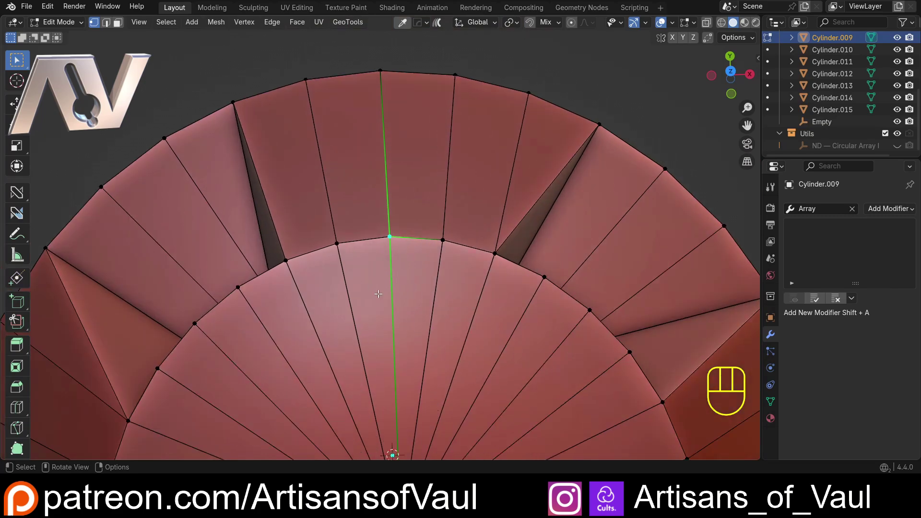
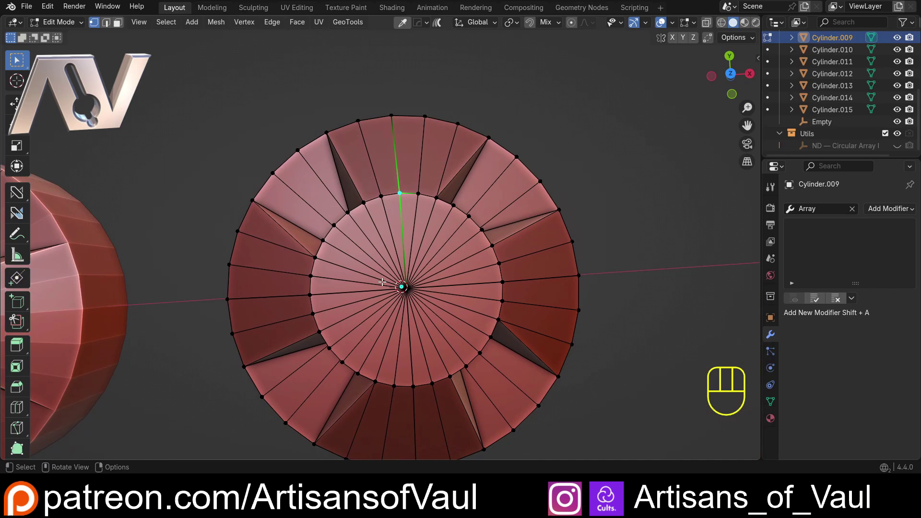
{"action": "key", "text": "a"}
{"action": "key", "text": "m"}
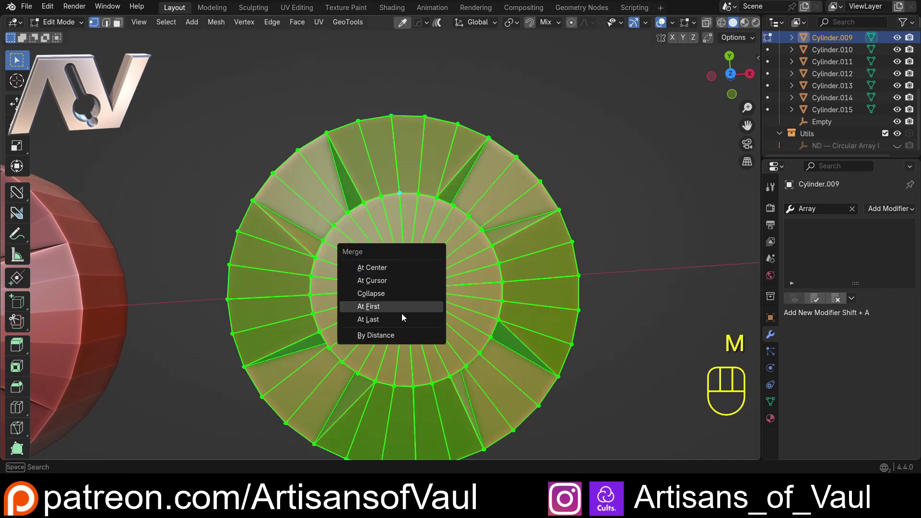
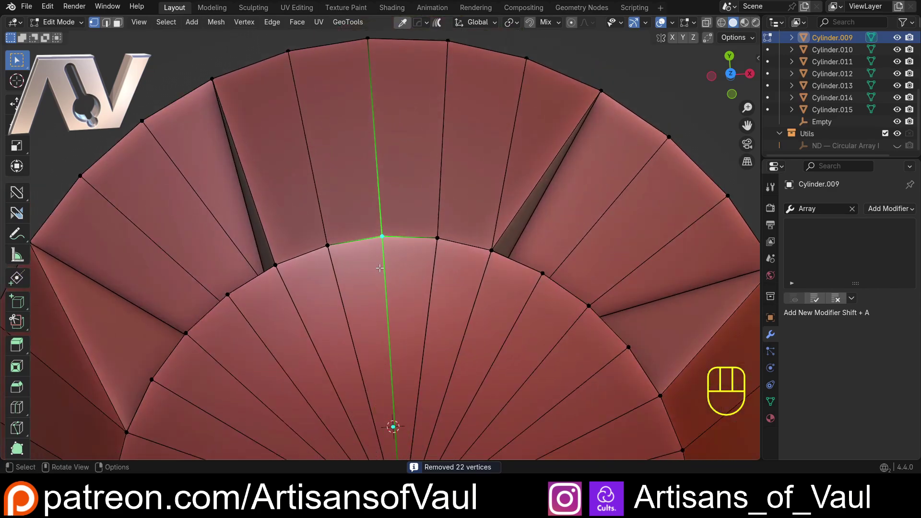
- Cancel a stray grab and return to Object Mode with the finished disc
{"action": "key", "text": "g"}
{"action": "key", "text": "Escape"}
{"action": "key", "text": "Tab"}
{"action": "left_click_drag", "start_coordinate": [311, 247], "coordinate": [442, 235]}
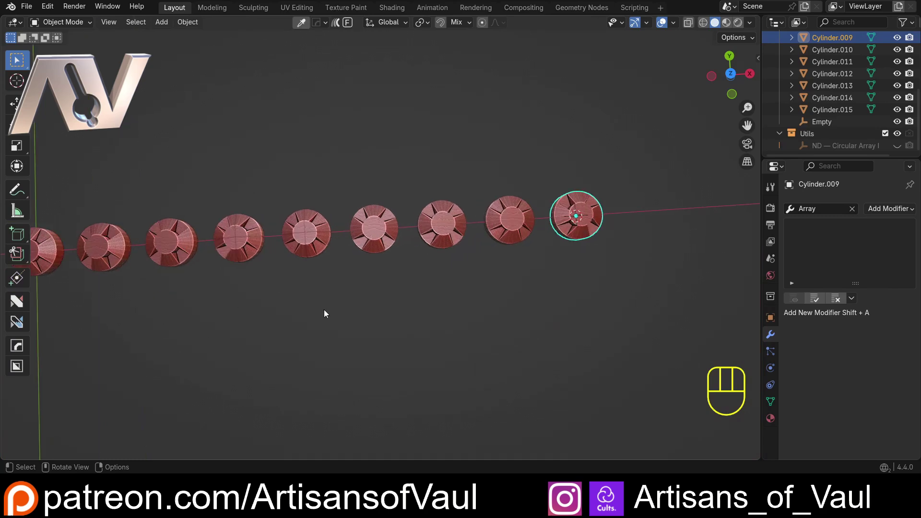
{"action": "left_click_drag", "start_coordinate": [421, 322], "coordinate": [332, 355]}
{"action": "left_click_drag", "start_coordinate": [332, 354], "coordinate": [337, 289]}
{"action": "left_click_drag", "start_coordinate": [367, 313], "coordinate": [323, 277]}
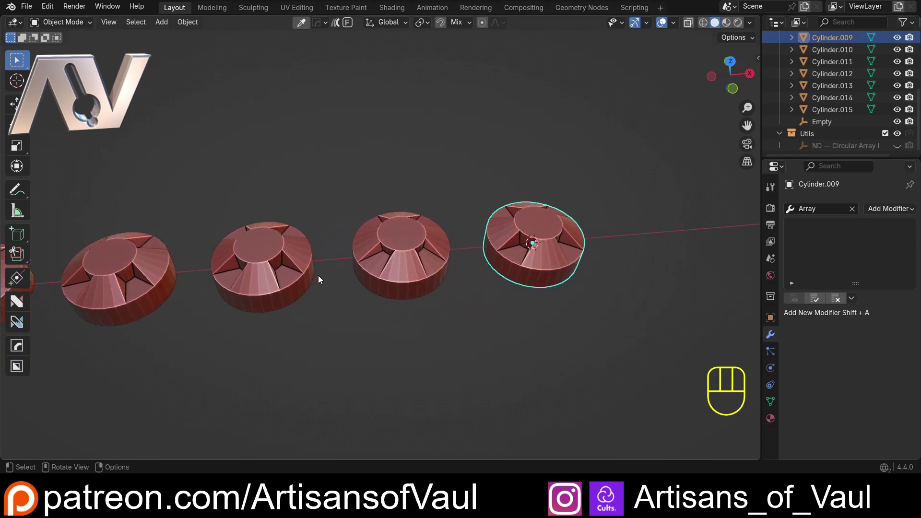